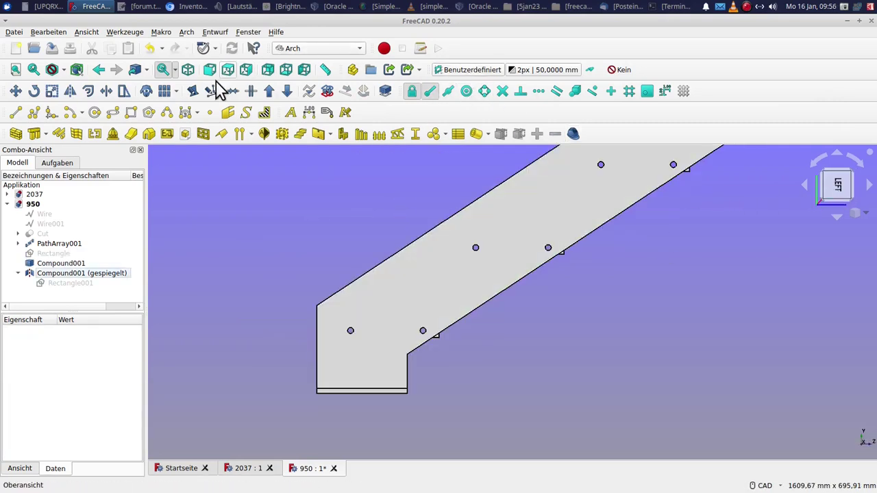
# Draw a helper line between the two lower bolt-hole centres using centre snapping
pyautogui.click(28, 122)
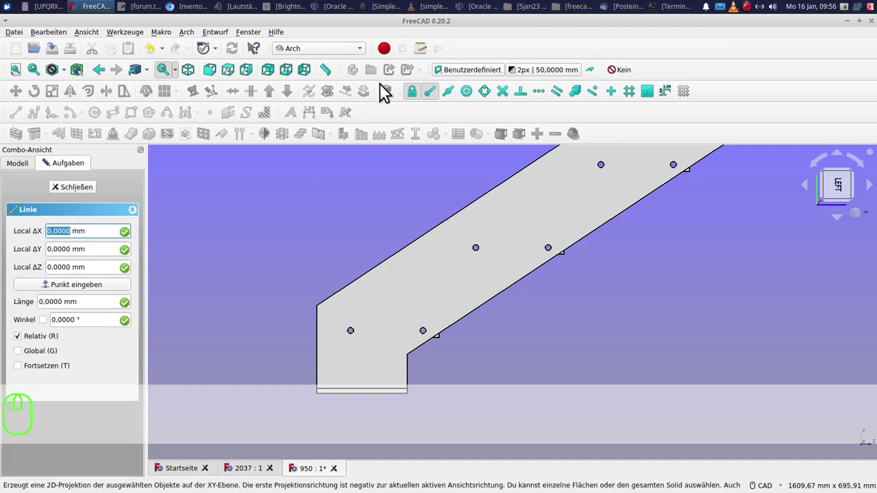
pyautogui.click(440, 103)
pyautogui.click(471, 101)
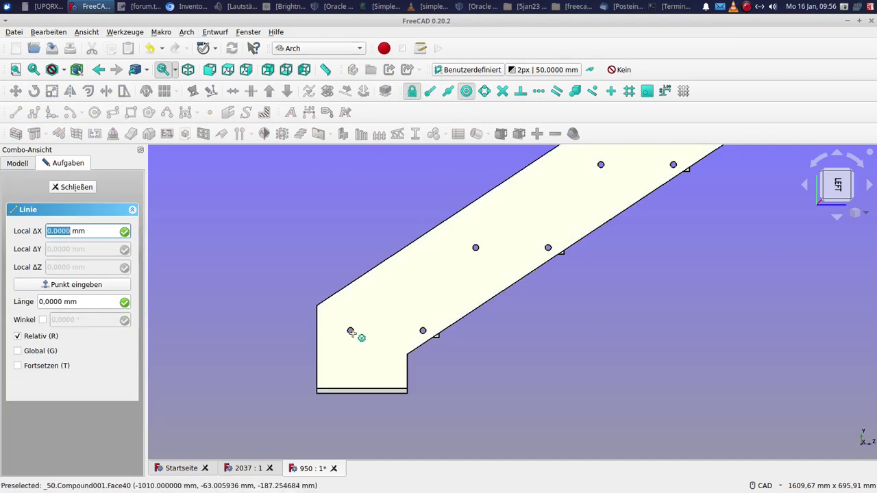
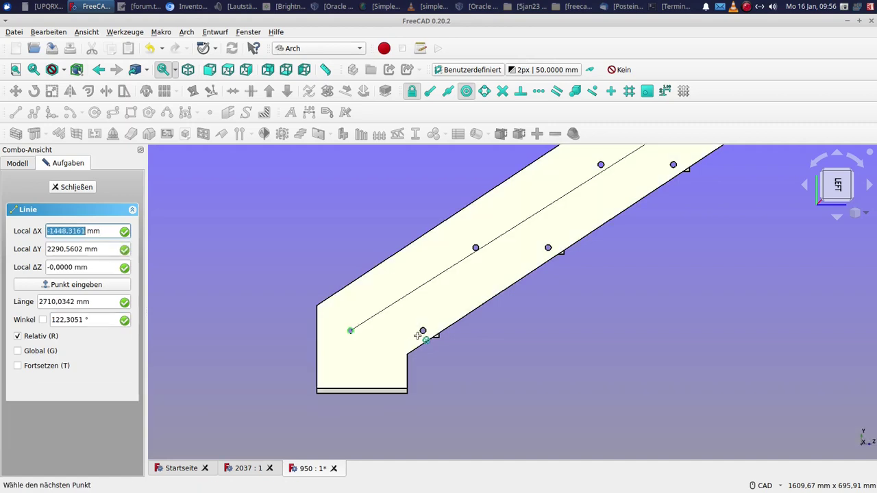
pyautogui.click(431, 346)
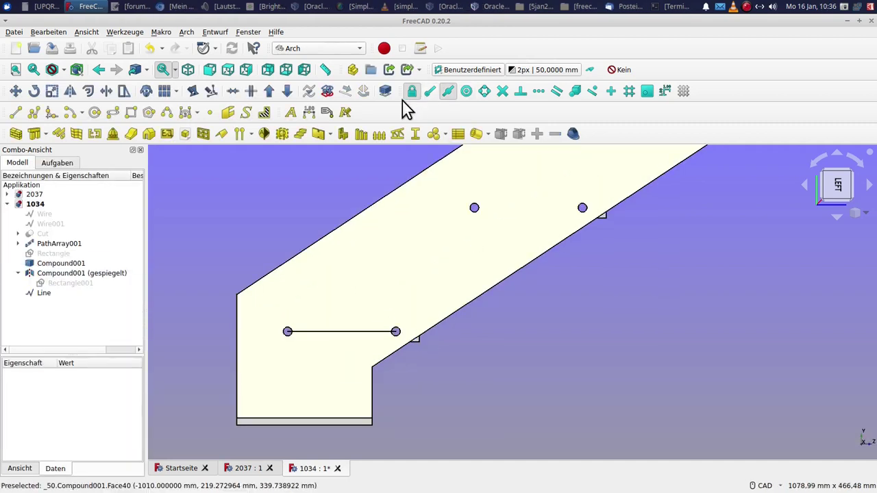
# Draw a small rectangle off the line end, then the plate rectangle around both holes (Rectangle003)
pyautogui.click(137, 128)
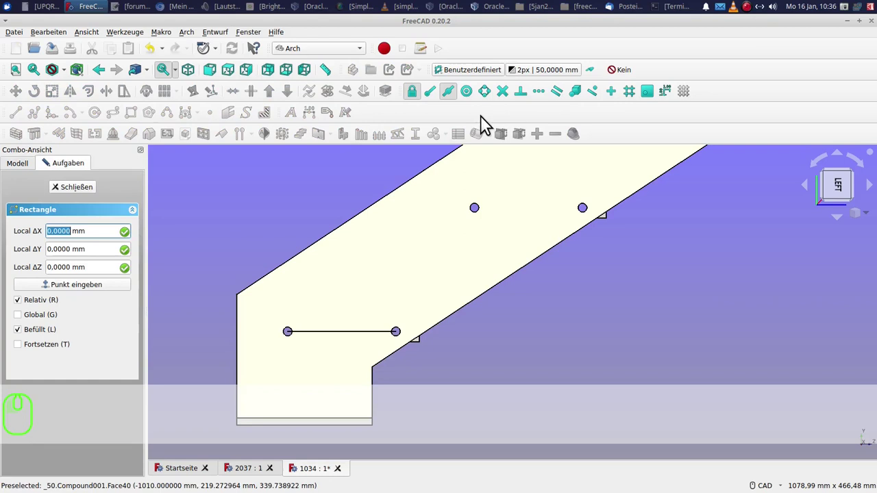
pyautogui.doubleClick(453, 103)
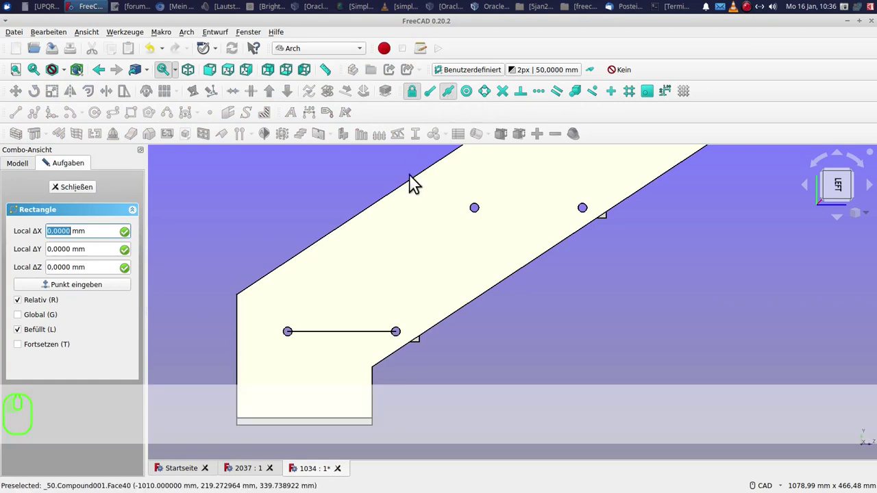
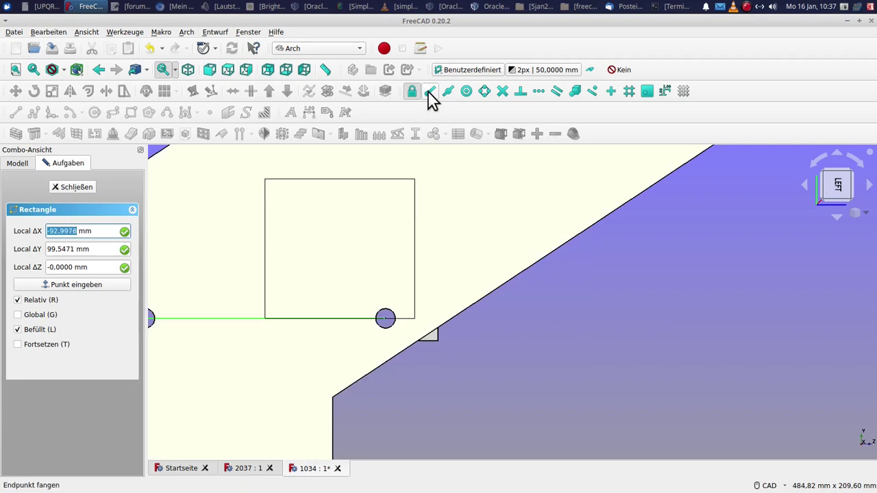
pyautogui.click(433, 100)
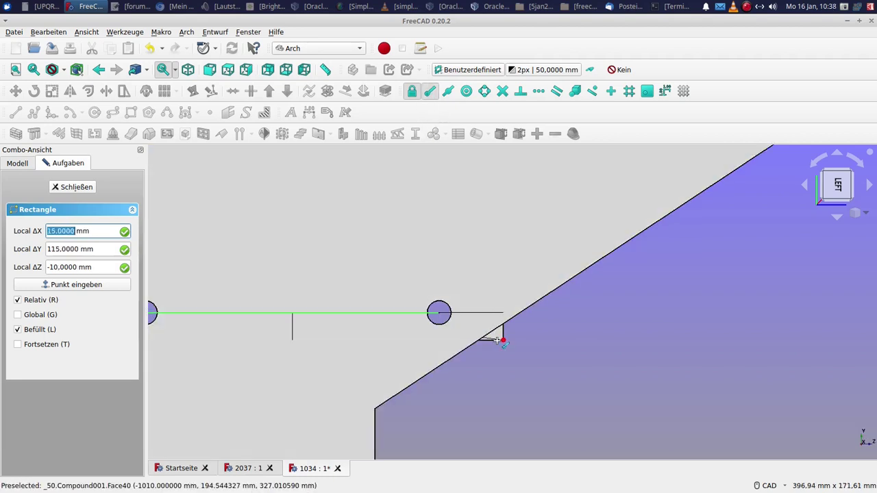
pyautogui.click(499, 346)
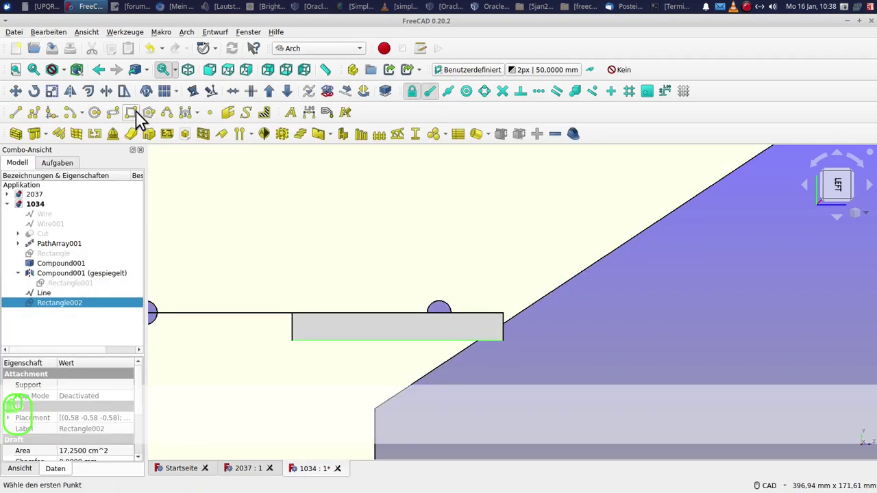
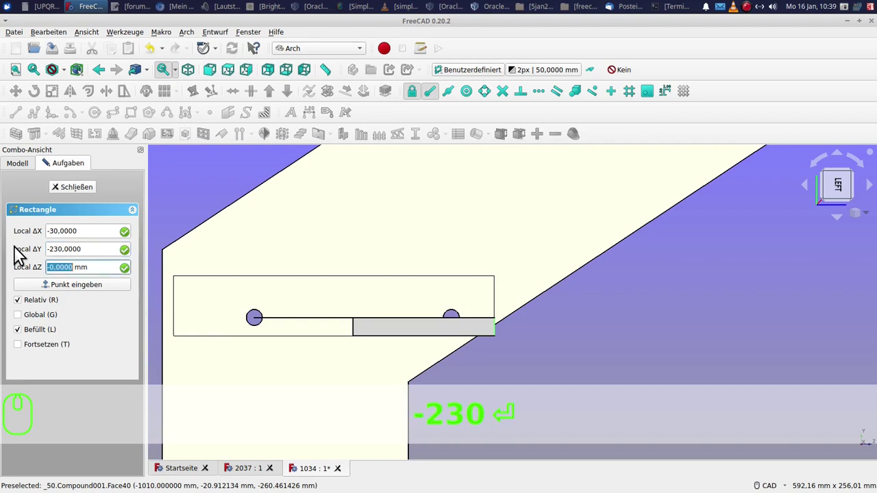
pyautogui.click(53, 290)
# Delete the temporary small rectangle Rectangle002 from the tree
pyautogui.click(72, 310)
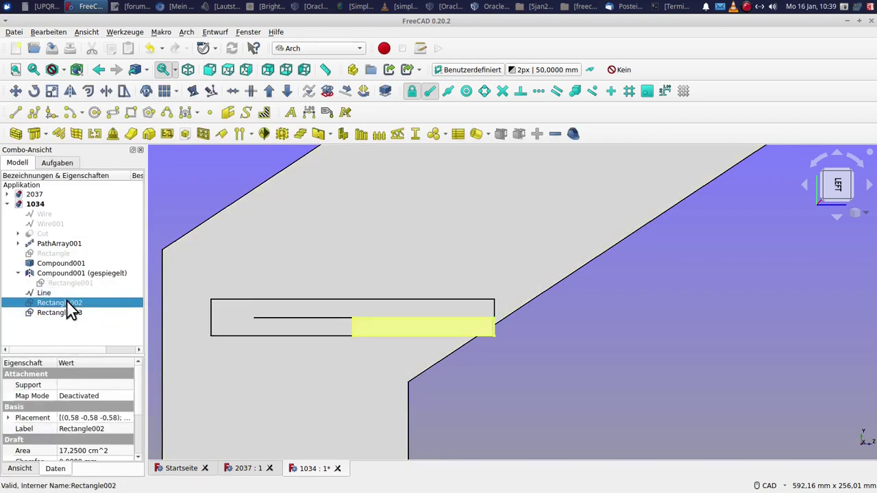
pyautogui.press('KP_Decimal')
pyautogui.moveTo(72, 310); pyautogui.dragTo(93, 349)
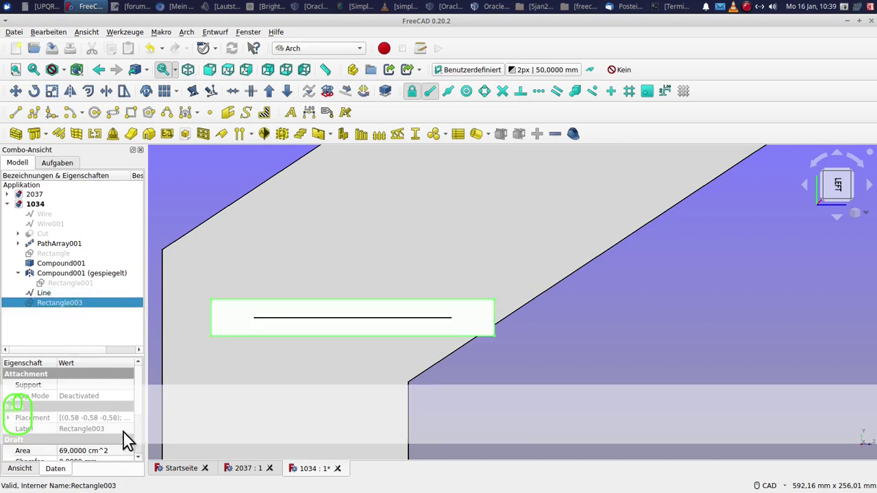
pyautogui.moveTo(144, 394); pyautogui.dragTo(139, 453)
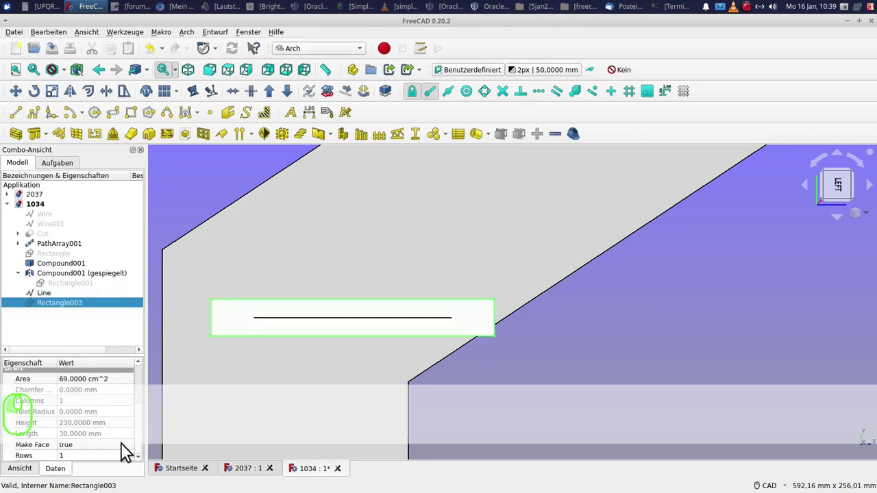
# Remove the helper line and begin a circle snapped to a hole centre
pyautogui.doubleClick(128, 455)
pyautogui.click(122, 447)
pyautogui.click(194, 208)
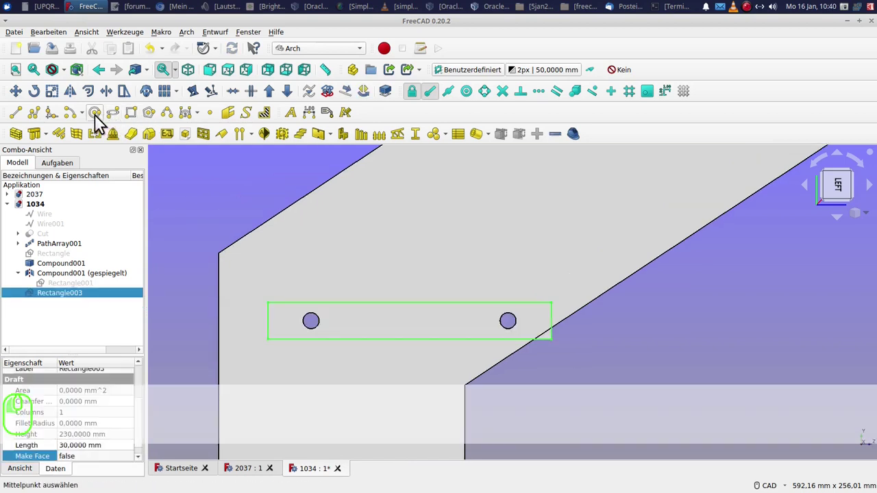
pyautogui.click(475, 104)
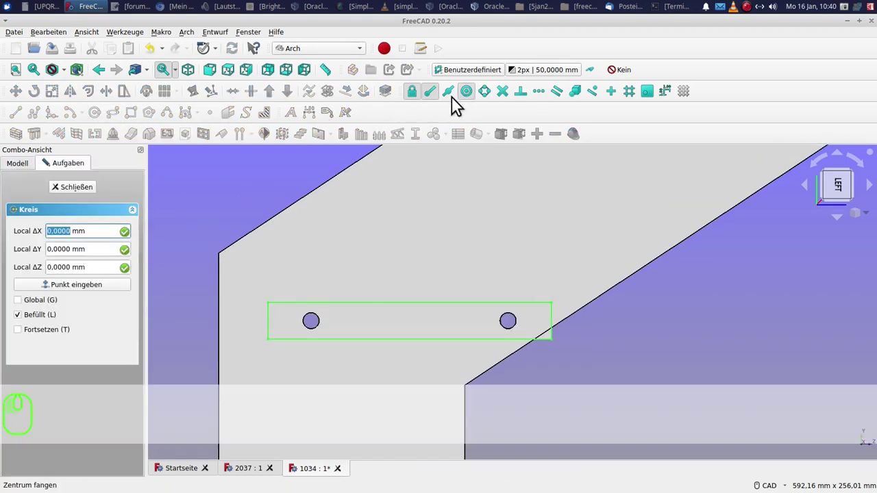
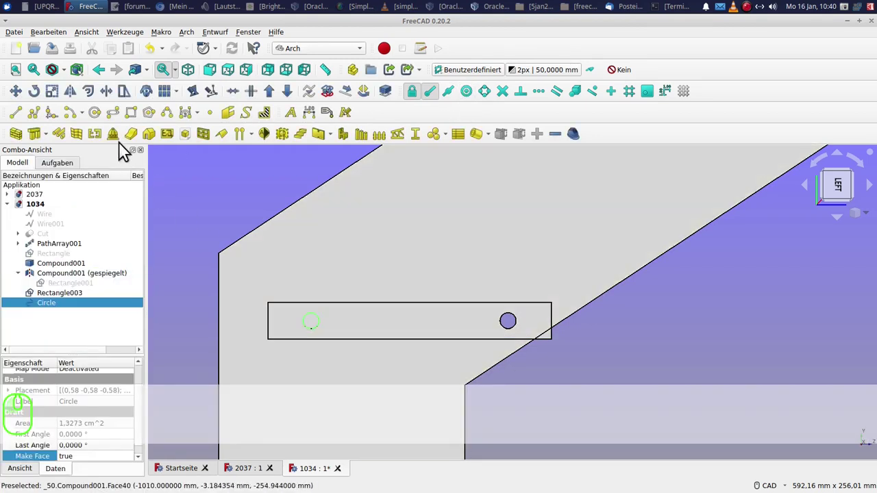
# Draw circles Circle and Circle001 over both bolt holes and select them for a compound
pyautogui.click(105, 123)
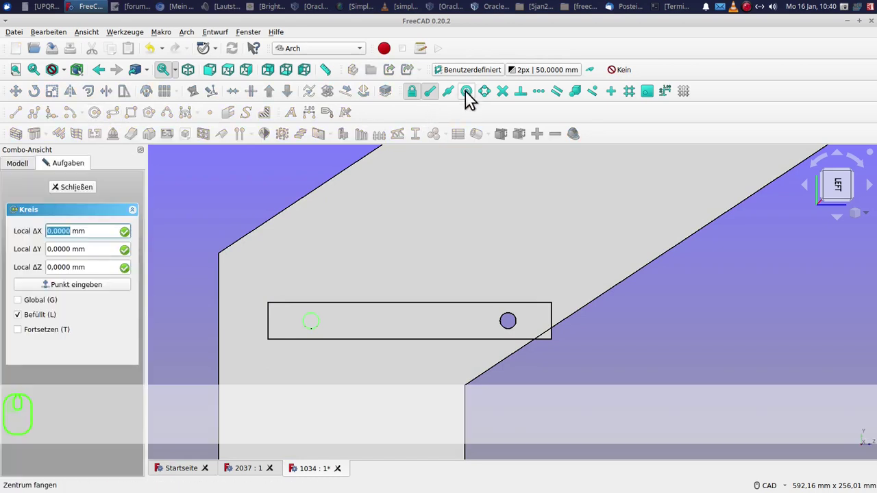
pyautogui.click(473, 103)
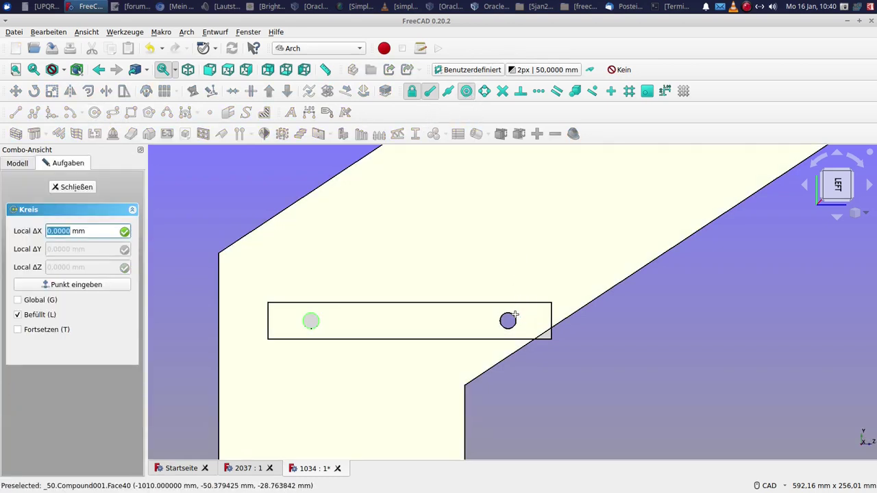
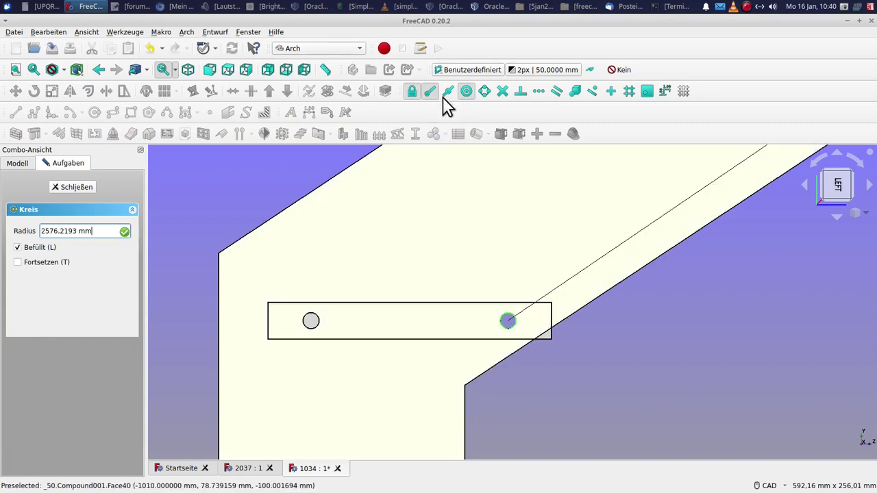
pyautogui.click(475, 101)
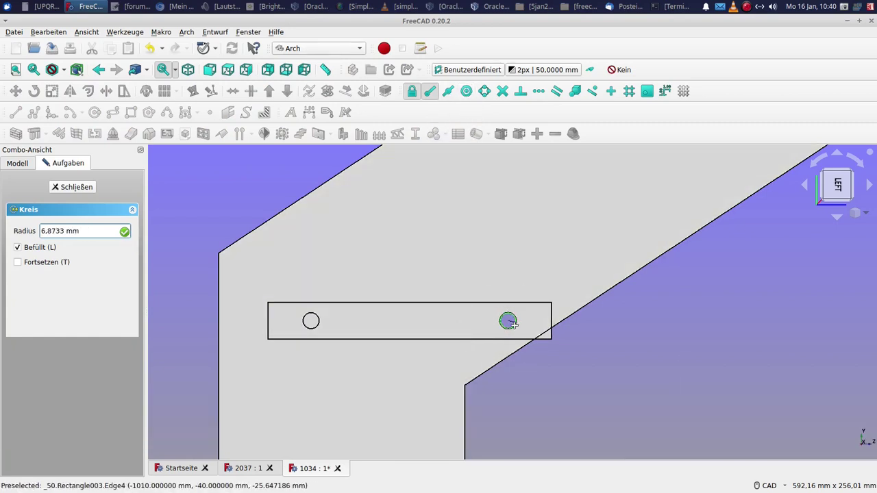
pyautogui.click(516, 333)
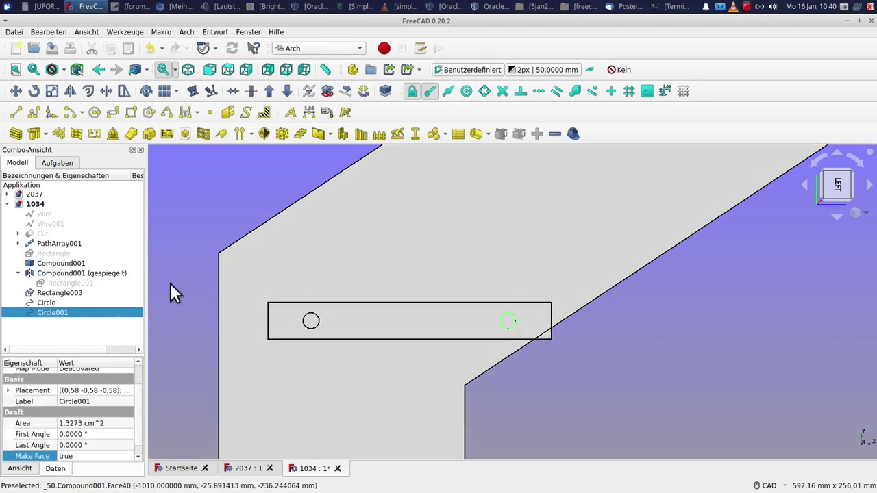
pyautogui.click(71, 313)
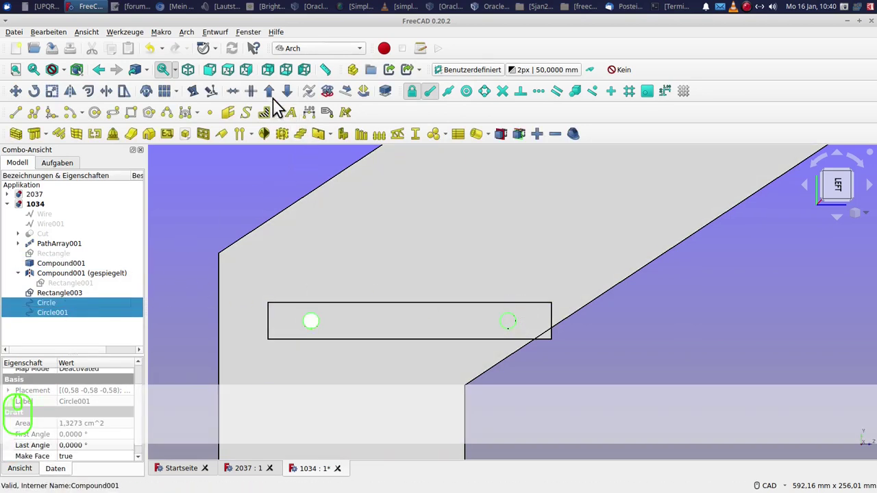
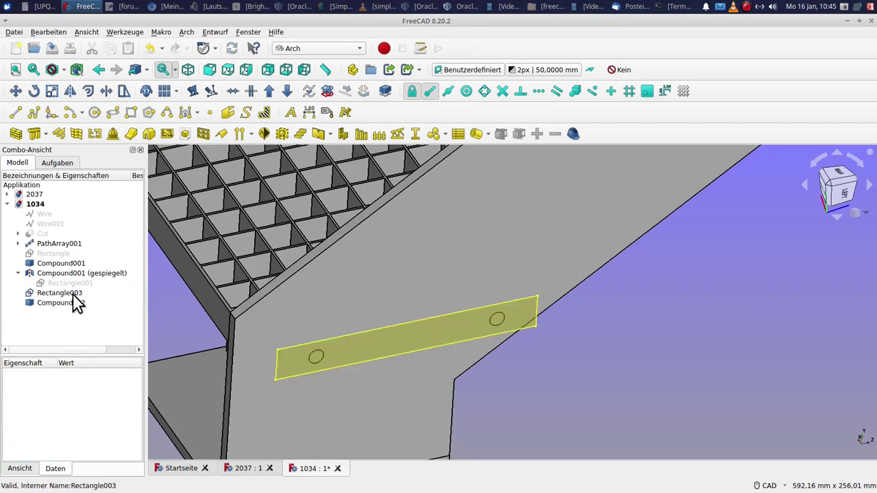
# Subtract the hole compound Compound002 from the plate outline Rectangle003
pyautogui.click(81, 307)
pyautogui.click(80, 321)
pyautogui.click(79, 314)
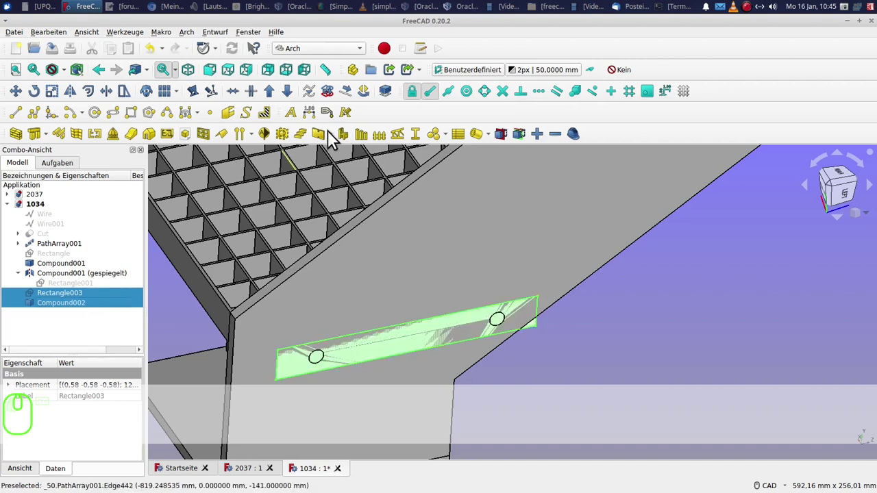
pyautogui.click(294, 100)
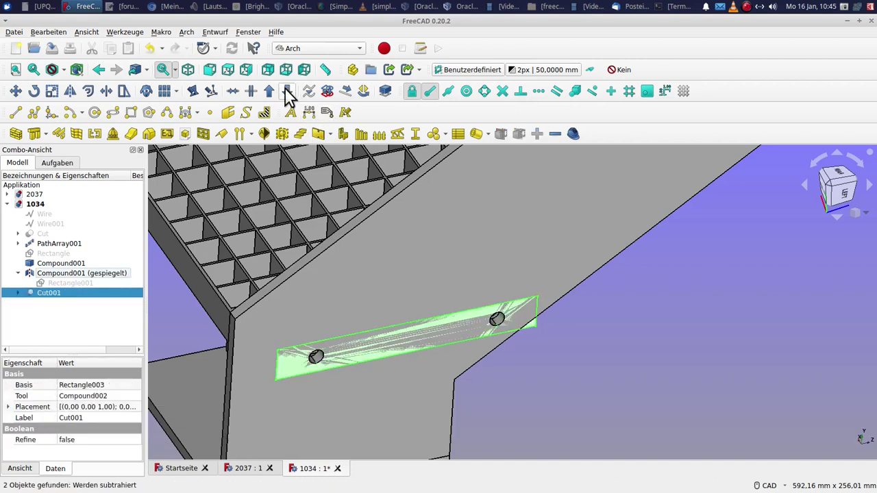
# Extrude the cut plate face 10 mm with Trimex into a solid plate
pyautogui.click(117, 104)
pyautogui.press('z')
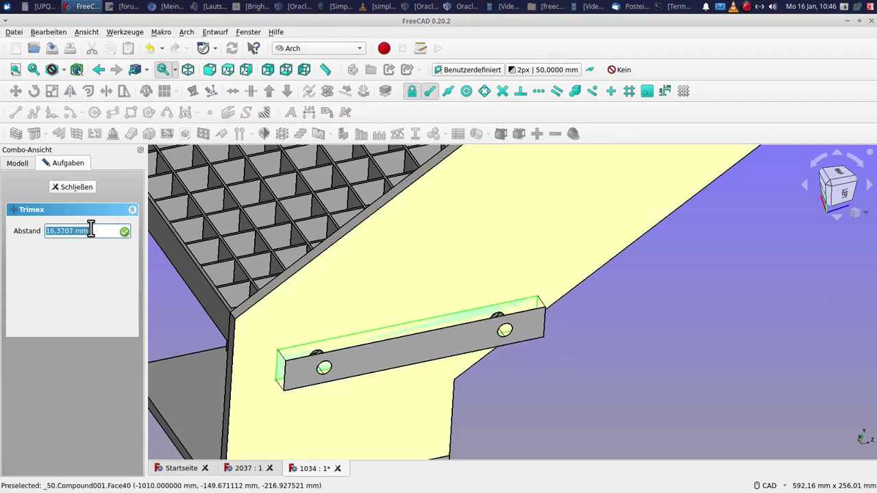
pyautogui.click(96, 231)
pyautogui.write('10')
pyautogui.press('Return')
pyautogui.click(23, 125)
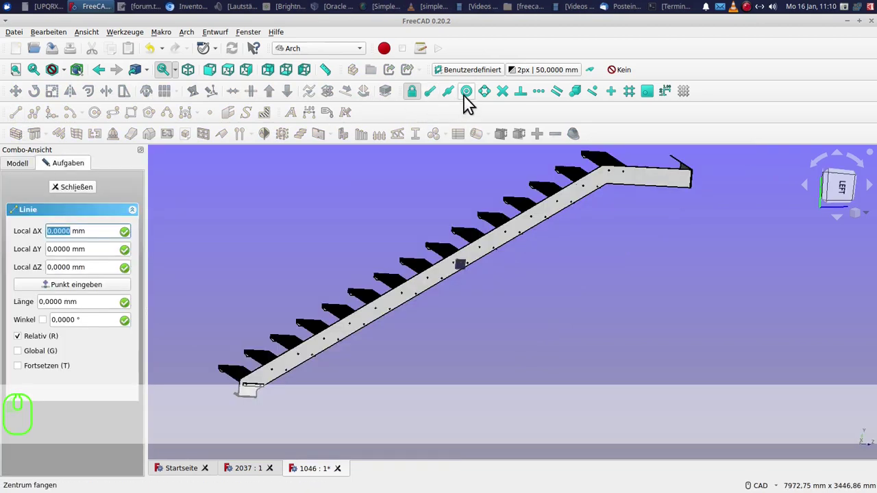
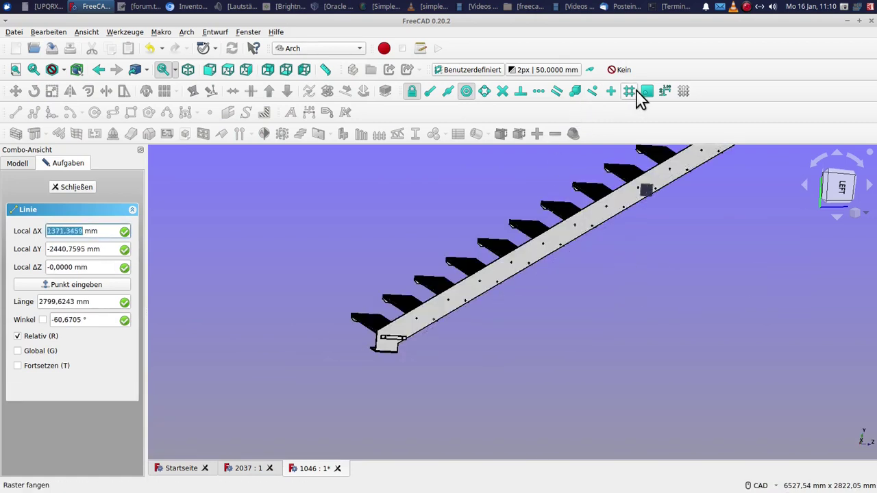
# Array the bolted plate along a line on the stringer as PathArray002
pyautogui.click(650, 102)
pyautogui.scroll(3)
pyautogui.scroll(3)
pyautogui.click(398, 330)
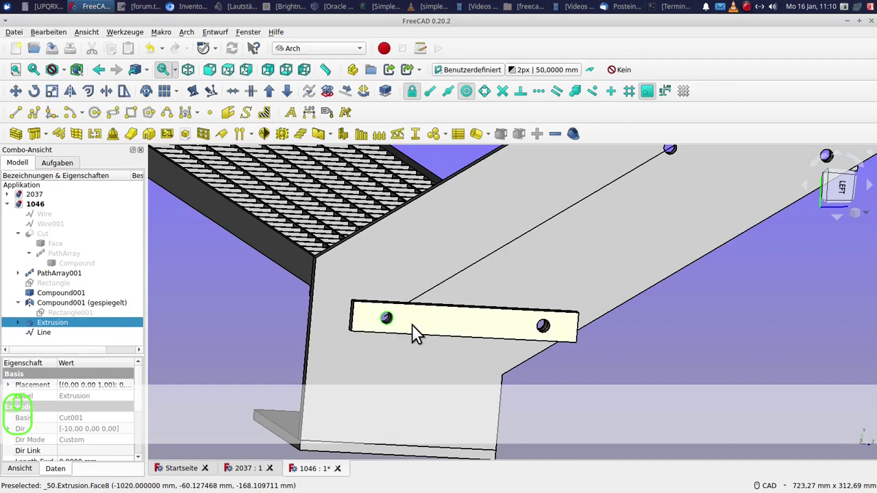
pyautogui.scroll(-3)
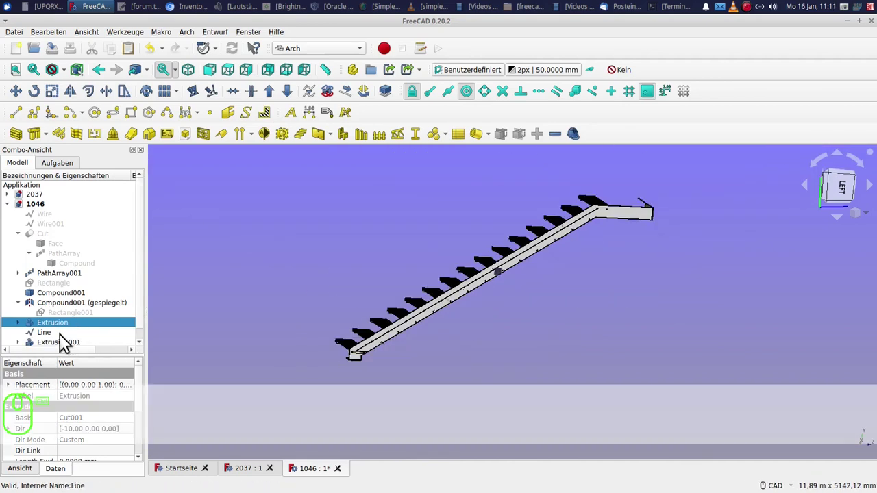
pyautogui.click(68, 346)
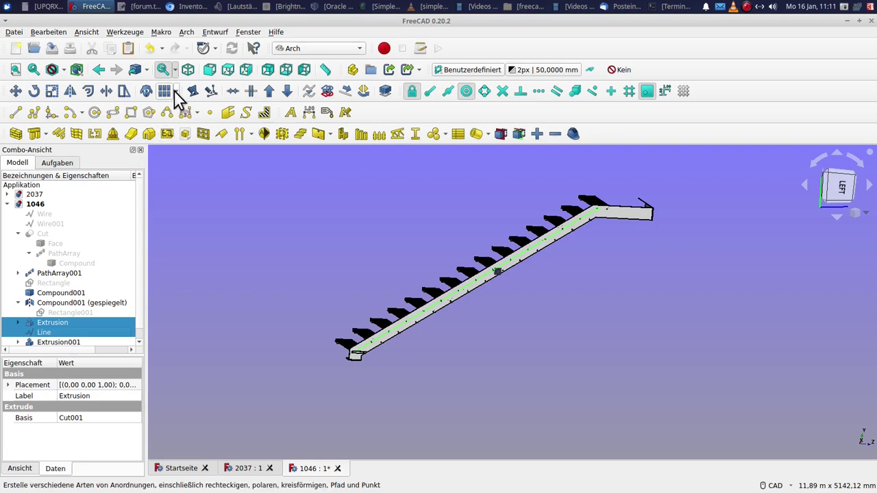
pyautogui.click(179, 100)
pyautogui.click(190, 153)
# Start moving a plate copy, picking its start point on the plate
pyautogui.click(22, 106)
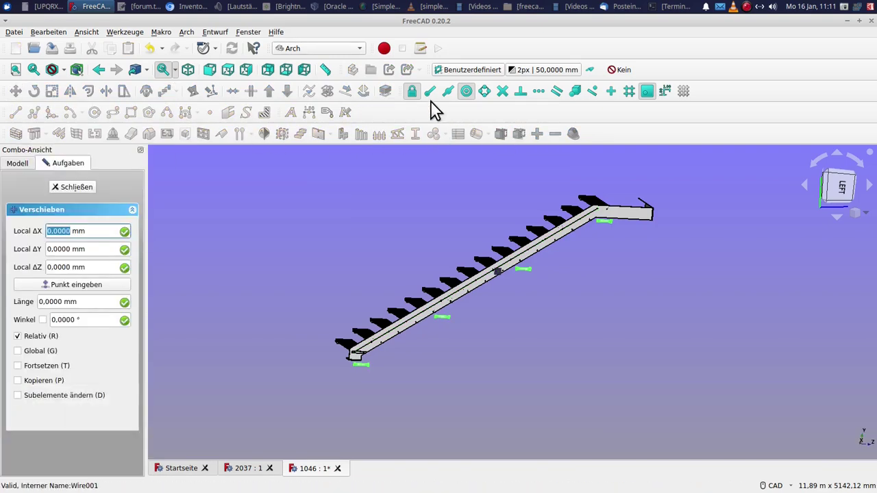
pyautogui.click(437, 106)
pyautogui.click(468, 102)
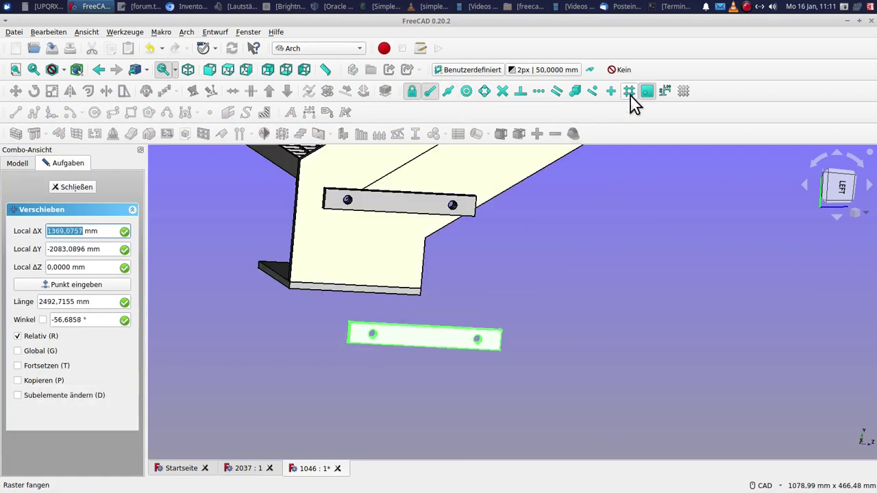
pyautogui.click(649, 98)
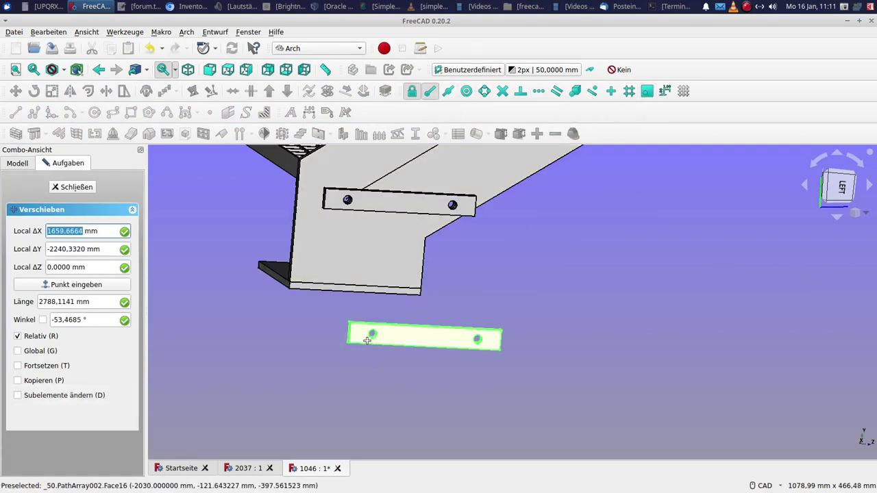
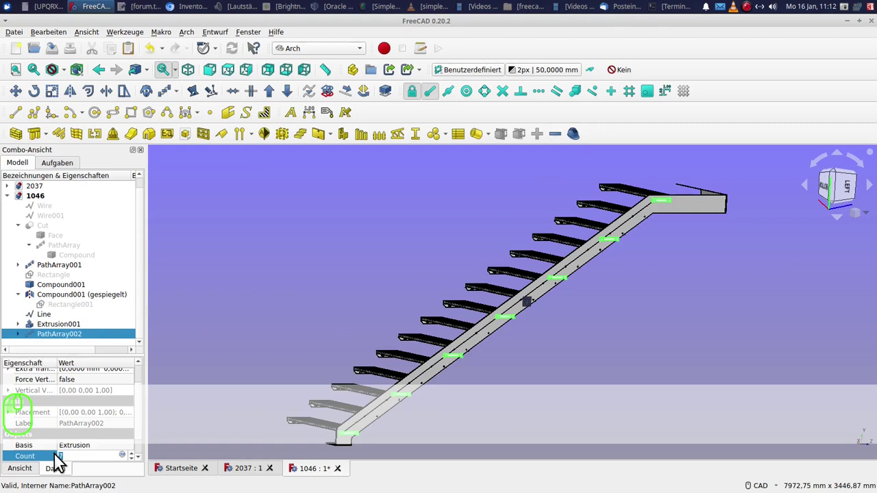
# Switch to the Part workbench and explode PathArray002 into separate plates
pyautogui.press('8')
pyautogui.click(273, 276)
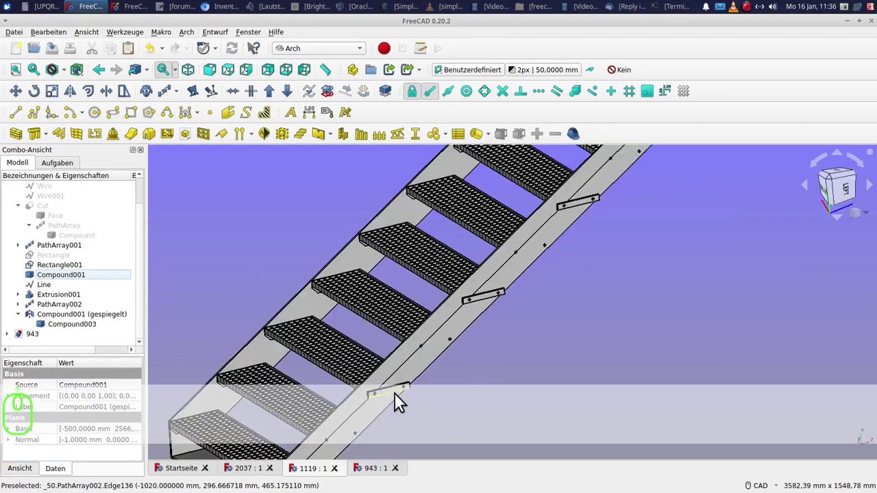
pyautogui.click(398, 399)
pyautogui.click(318, 62)
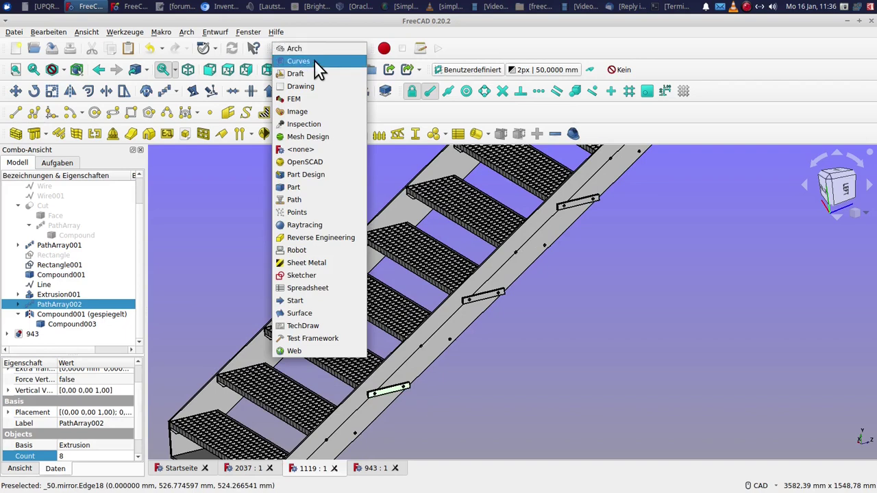
pyautogui.click(315, 197)
pyautogui.click(202, 41)
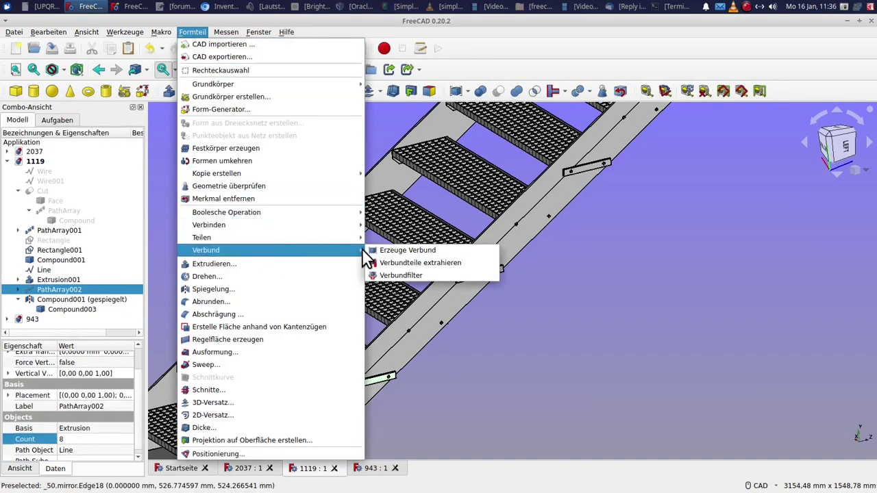
pyautogui.click(422, 269)
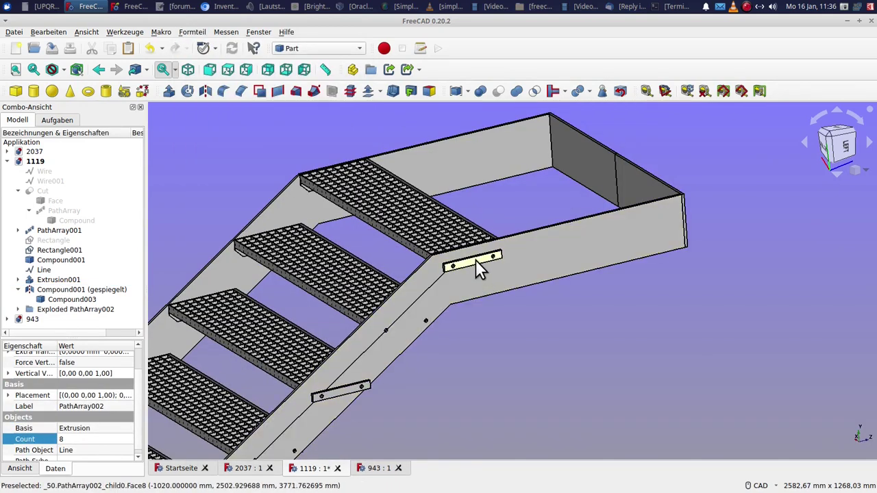
# Select a single plate at the landing and begin mirroring it along the landing edge
pyautogui.click(483, 272)
pyautogui.click(82, 104)
pyautogui.moveTo(430, 102); pyautogui.dragTo(446, 102)
pyautogui.click(455, 101)
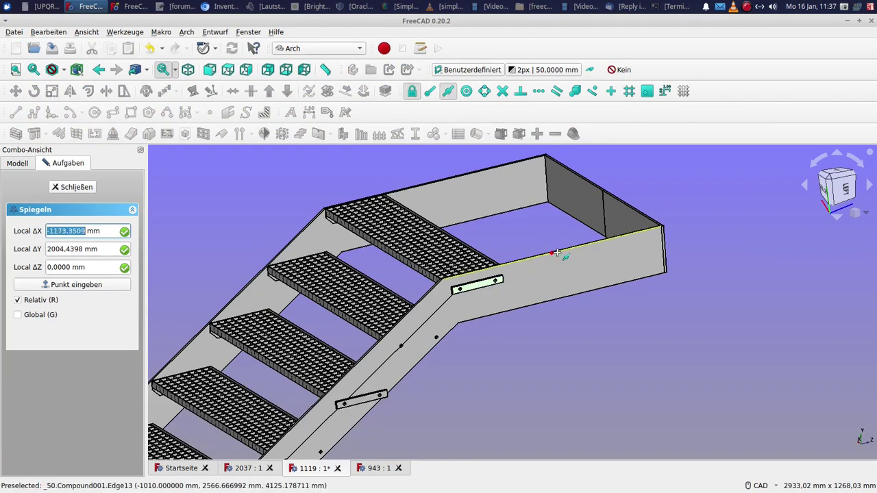
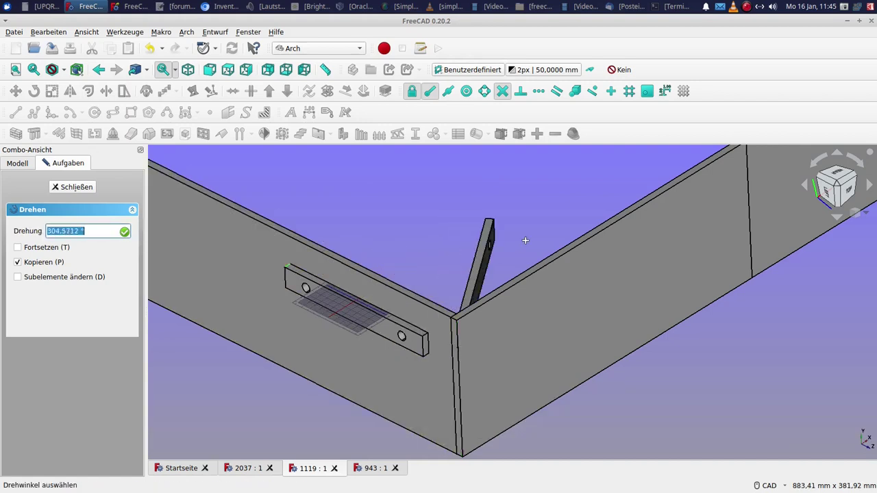
# Place the rotated plate copy, then move both landing-side plates 10 mm along one axis
pyautogui.click(612, 237)
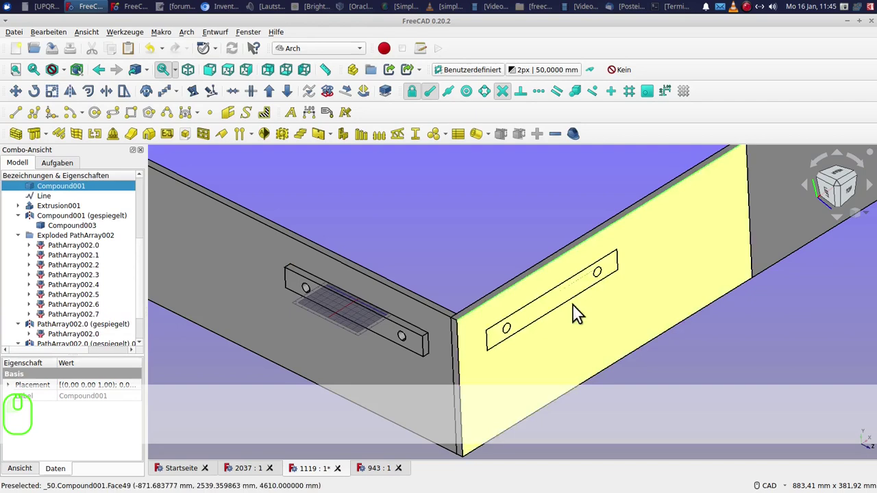
pyautogui.click(74, 314)
pyautogui.click(79, 329)
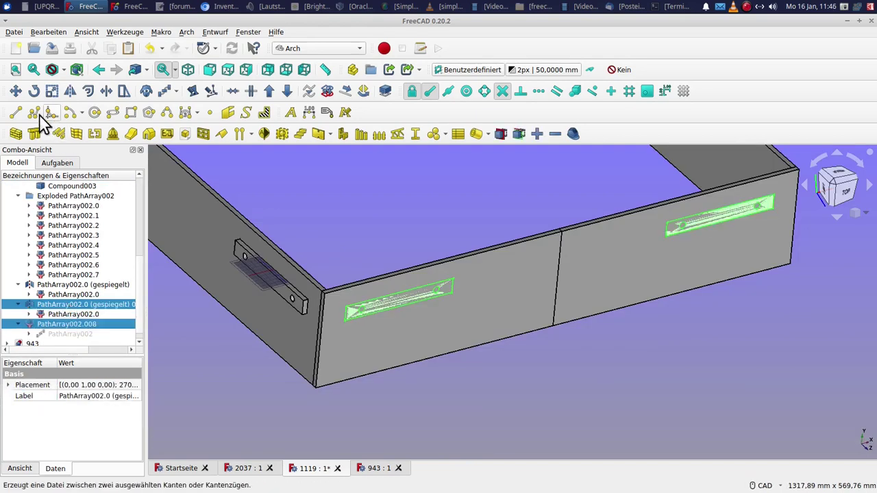
pyautogui.click(24, 104)
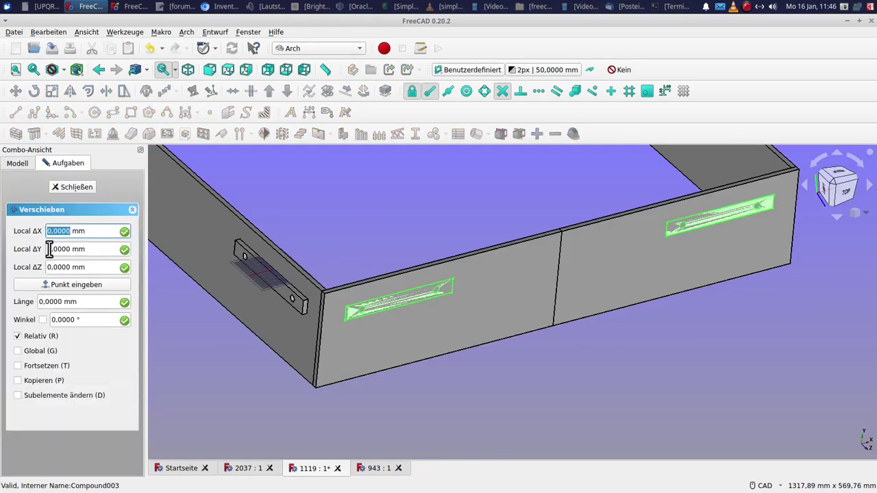
pyautogui.click(72, 297)
pyautogui.press('y')
pyautogui.moveTo(20, 246); pyautogui.dragTo(23, 256)
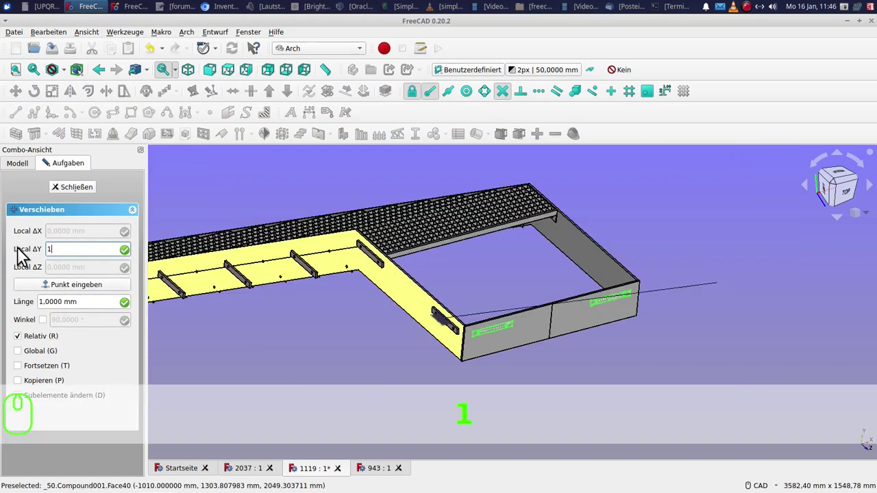
pyautogui.write('10 ↩')
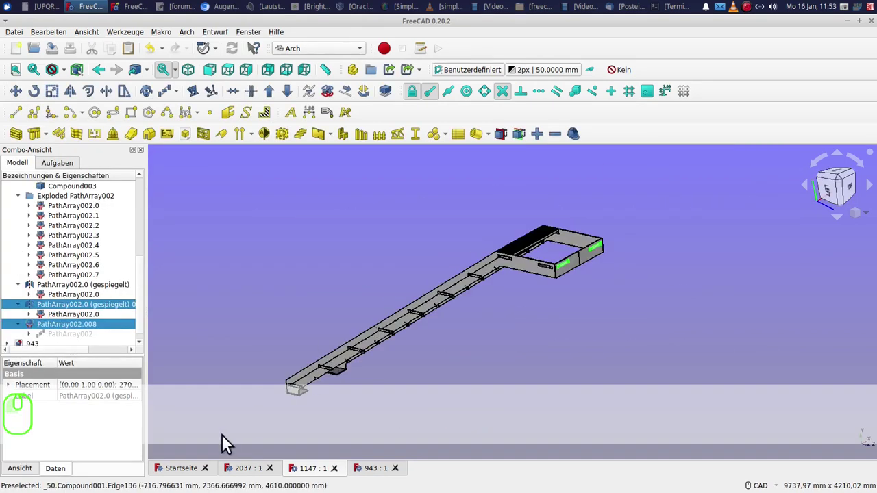
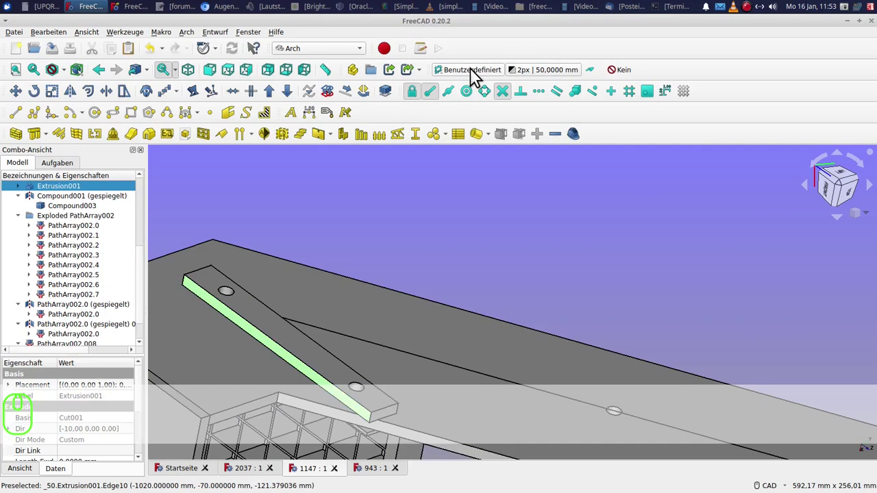
# Draw a filled circle of radius 20 mm centred on the plate face
pyautogui.click(478, 79)
pyautogui.click(104, 124)
pyautogui.click(455, 101)
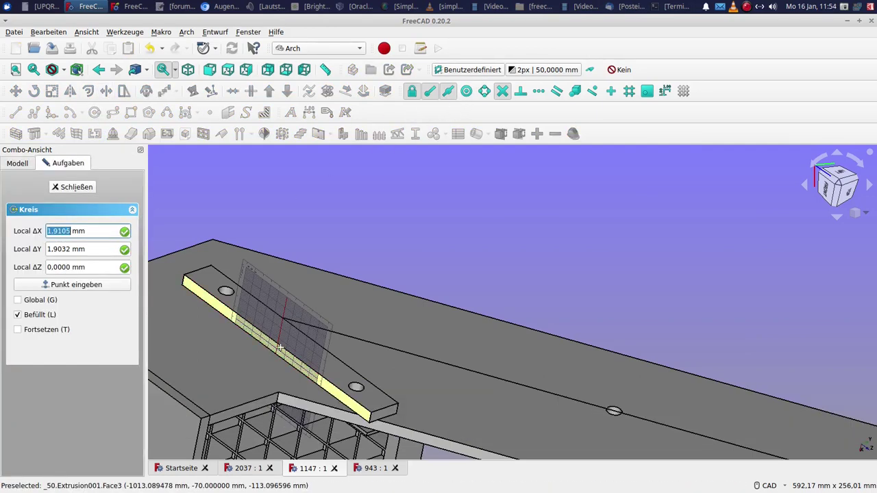
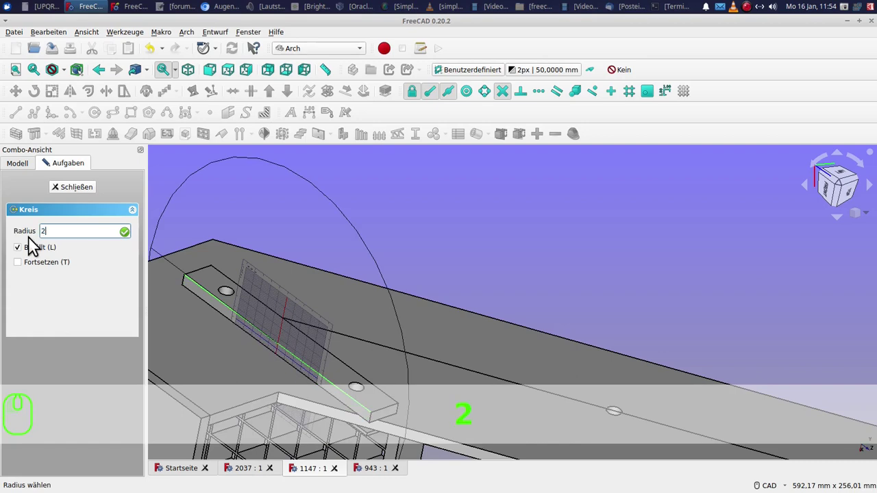
pyautogui.write('20 ↩')
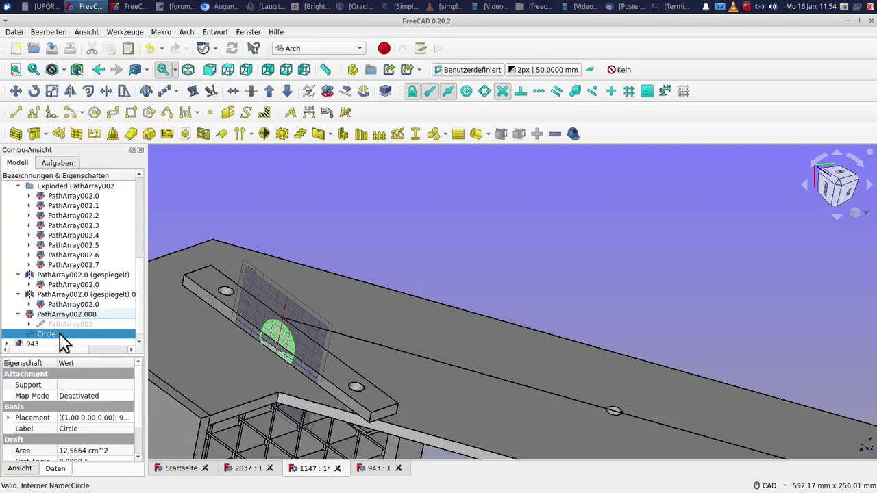
# Adjust the new circle's placement via Transform from the tree
pyautogui.moveTo(67, 346); pyautogui.dragTo(123, 76)
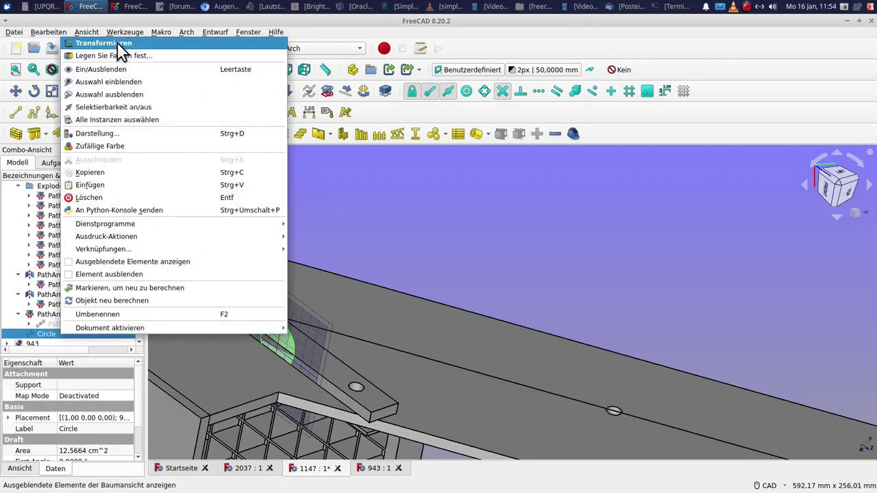
pyautogui.click(126, 49)
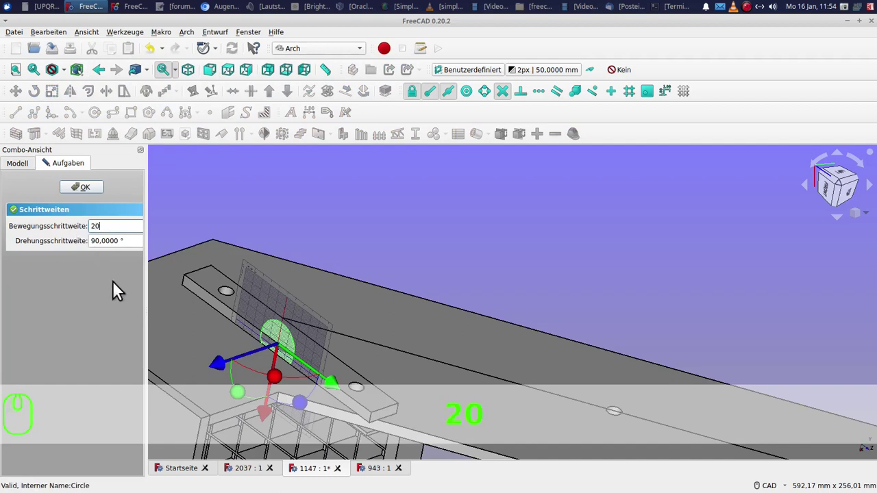
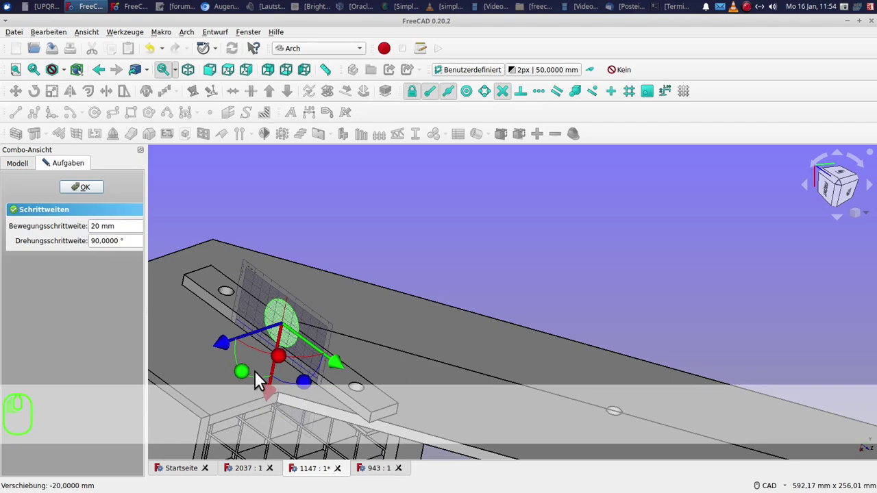
pyautogui.click(97, 196)
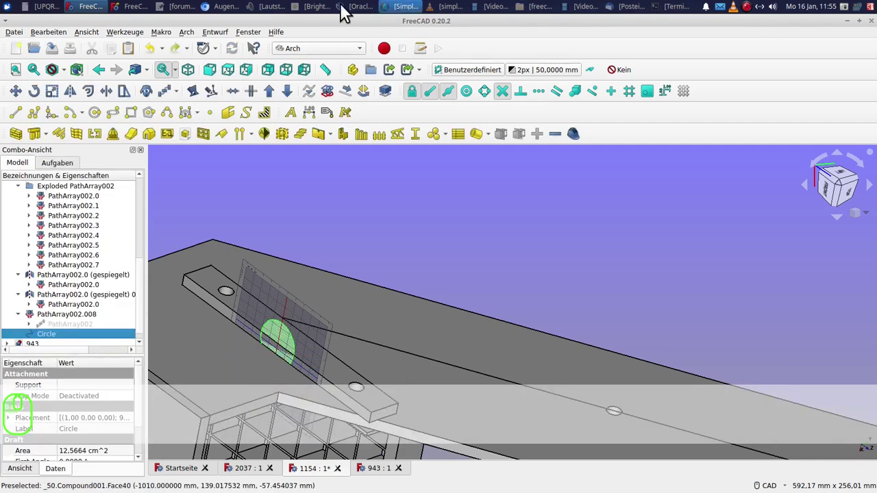
# Draw a post line and array it along the stringer line as PathArray003
pyautogui.click(18, 125)
pyautogui.click(60, 297)
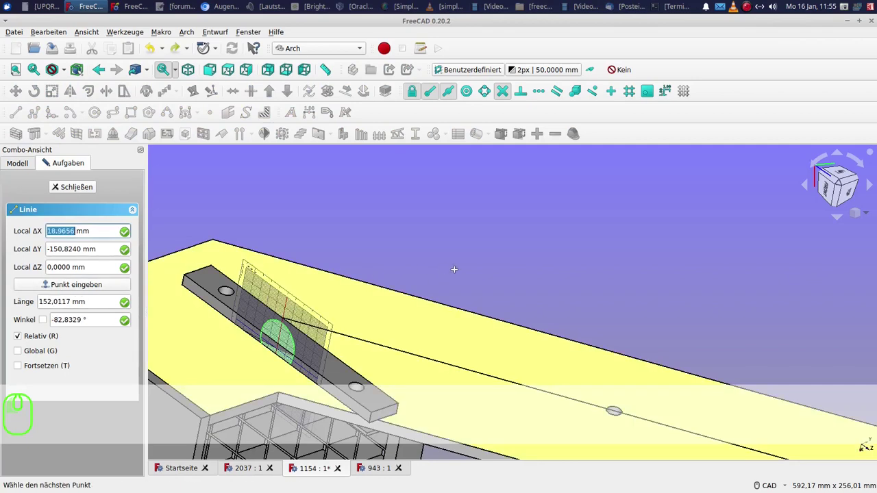
pyautogui.press('z')
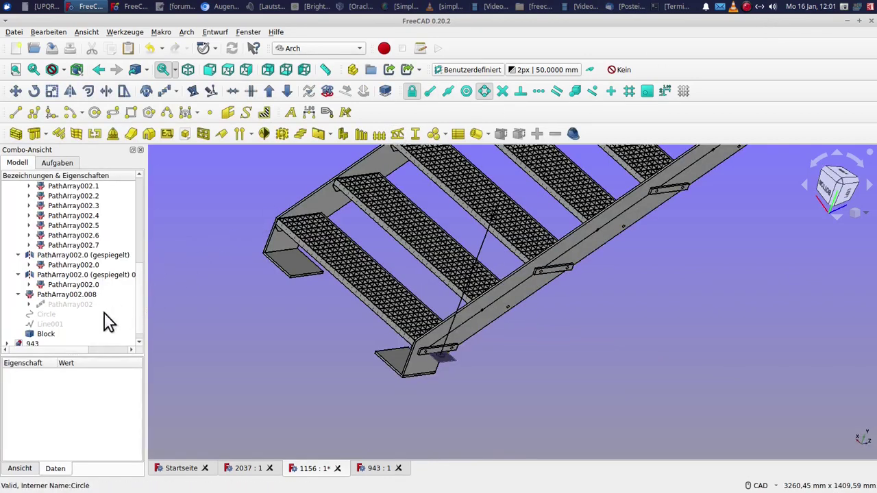
pyautogui.moveTo(64, 343); pyautogui.dragTo(241, 380)
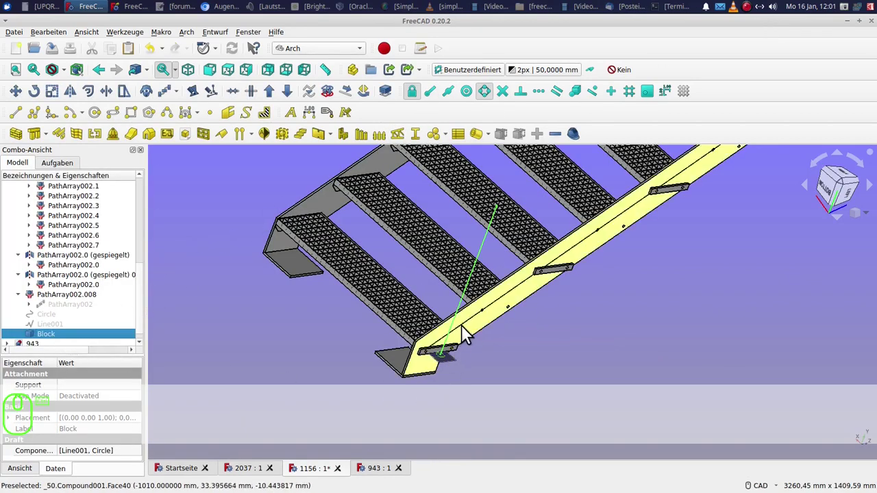
pyautogui.click(470, 337)
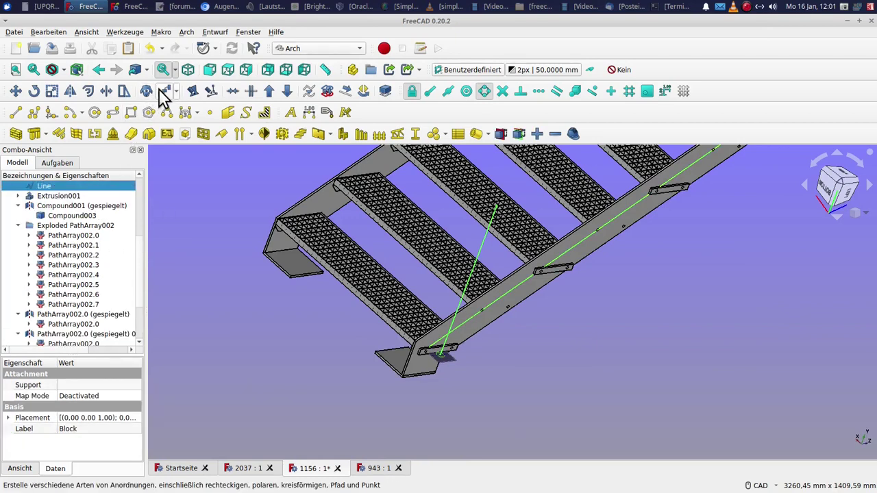
pyautogui.click(165, 98)
pyautogui.press('8')
pyautogui.click(252, 381)
# Start moving the post array, picking the start point of the move
pyautogui.click(78, 345)
pyautogui.click(25, 106)
pyautogui.click(494, 101)
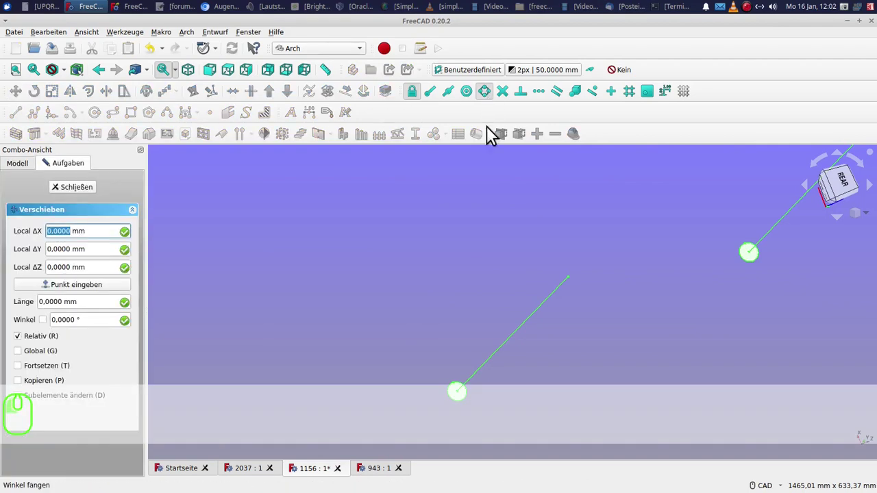
pyautogui.click(455, 393)
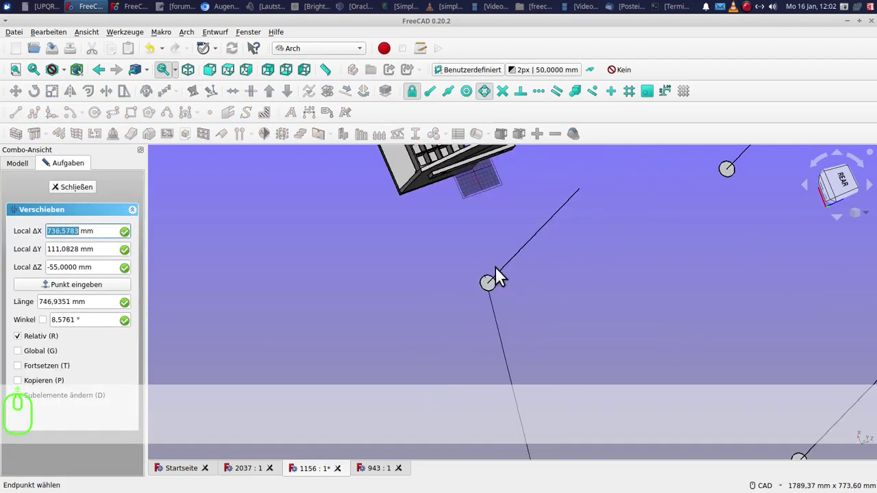
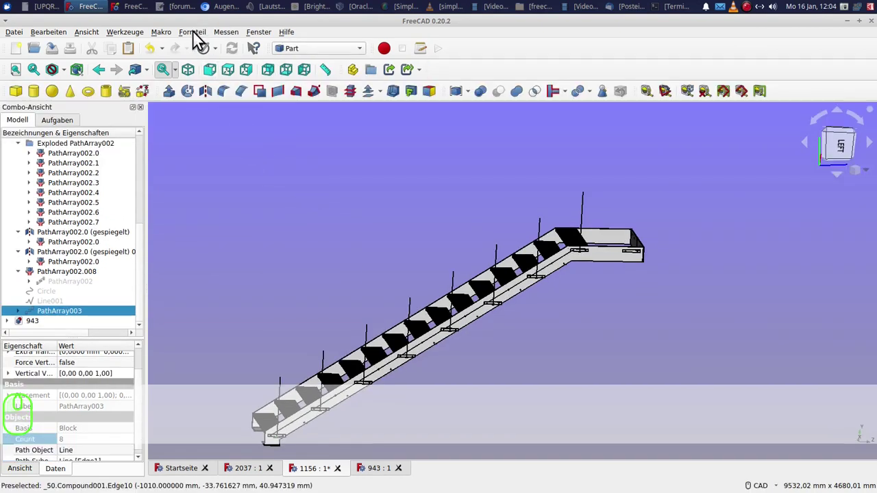
# Open the Part compound operations to explode PathArray003
pyautogui.click(199, 43)
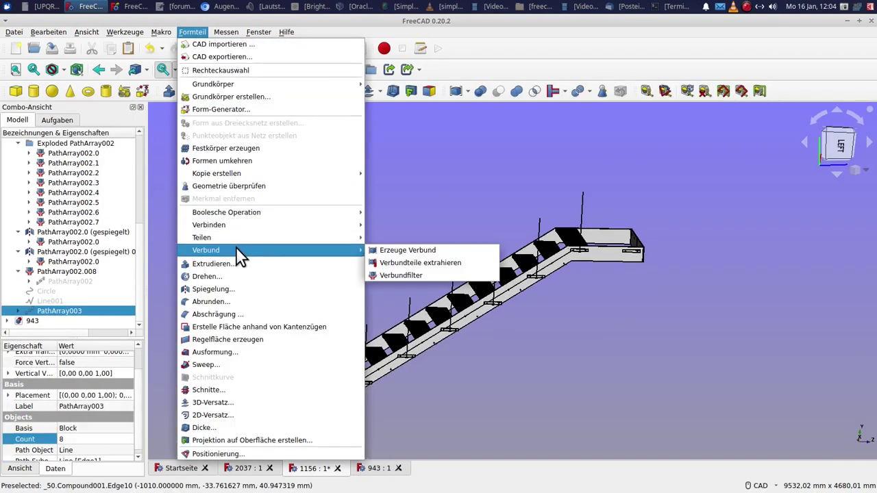
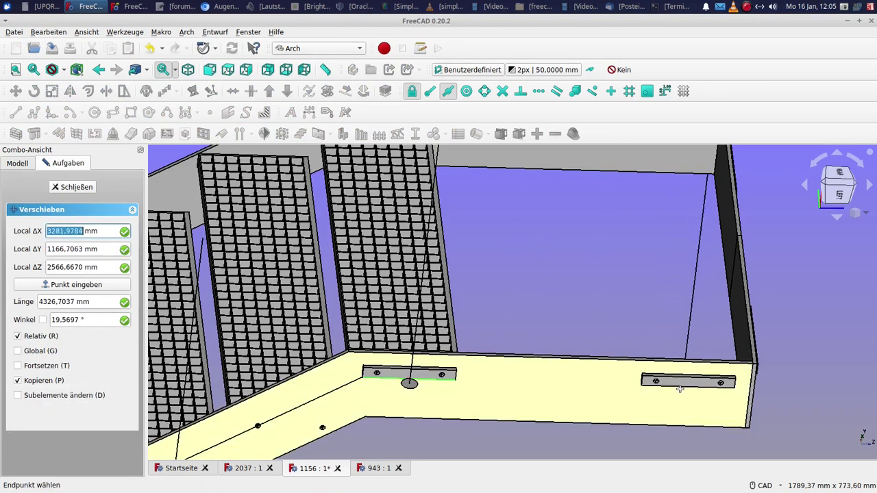
# Move-copy a landing post, snapping its base to a plate hole centre with midpoint and centre snaps
pyautogui.click(691, 396)
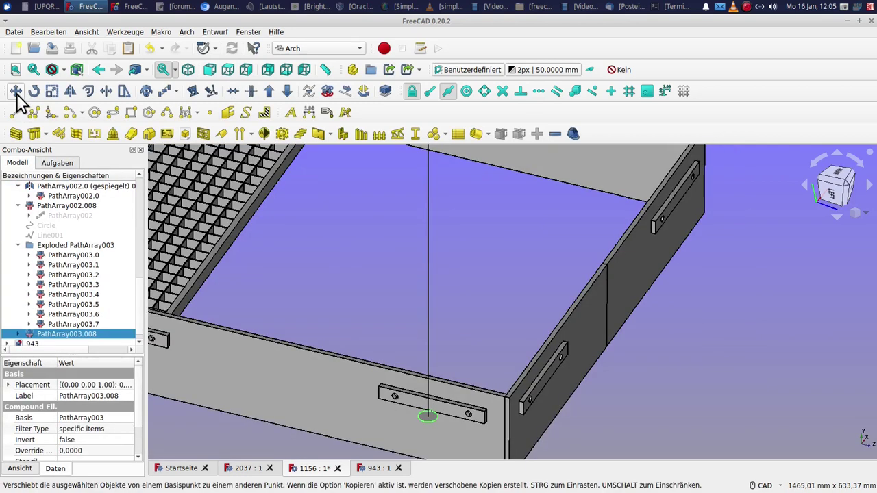
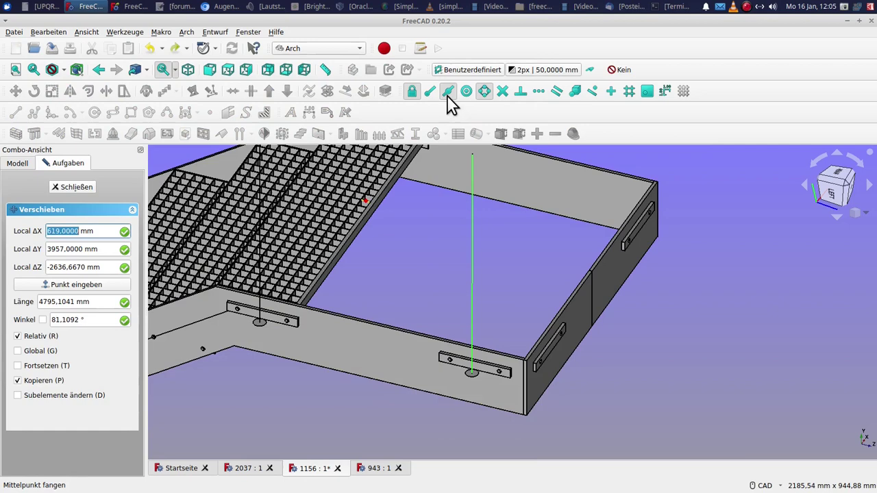
pyautogui.doubleClick(454, 102)
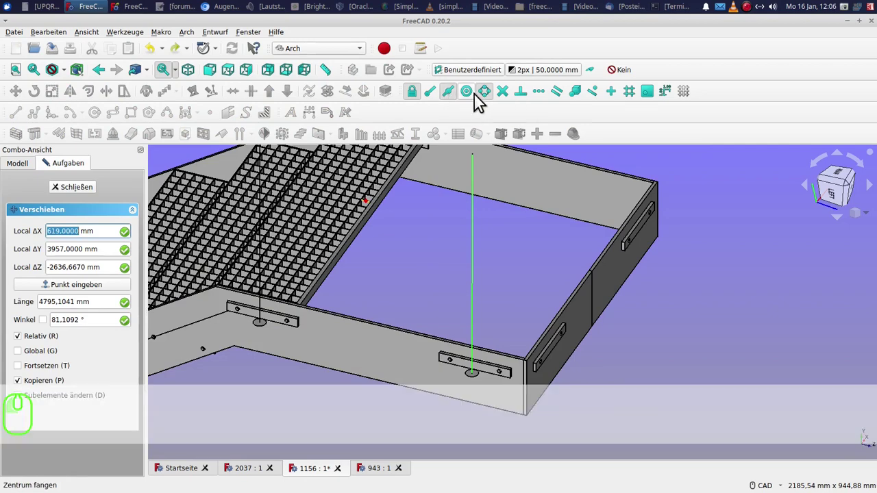
pyautogui.click(490, 106)
pyautogui.click(490, 106)
pyautogui.scroll(3)
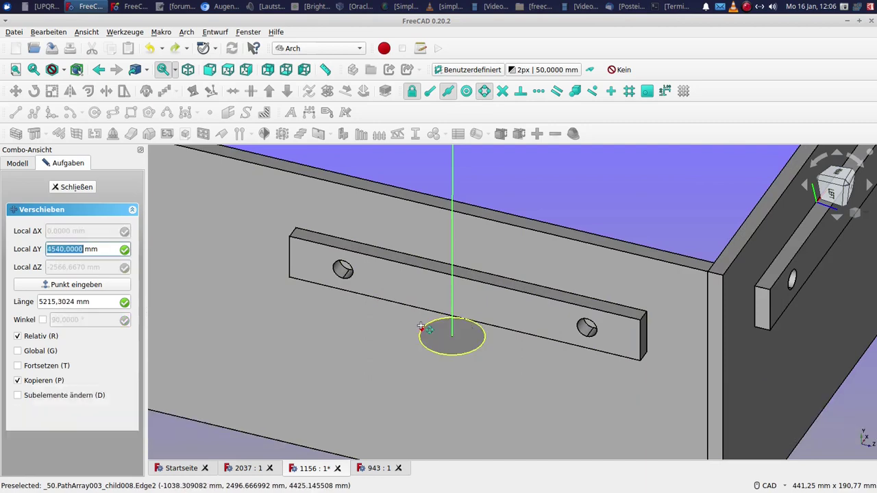
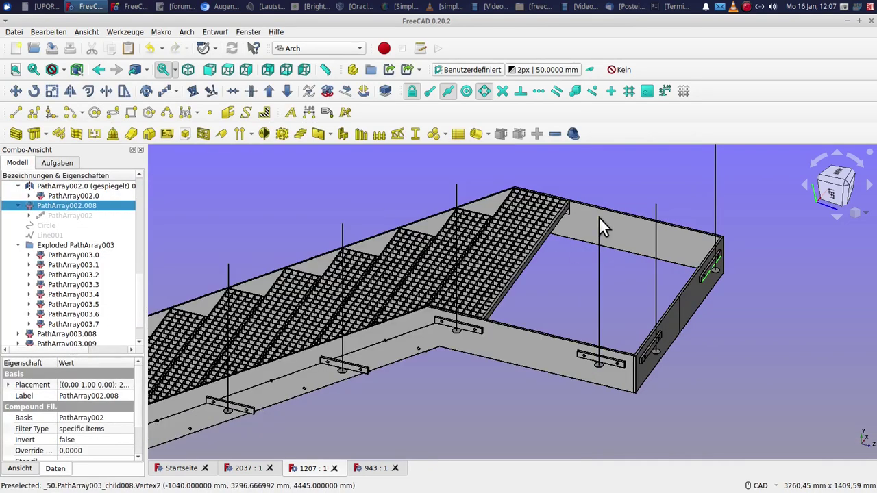
# Select the landing posts and start a Draft Polyline for the handrail across their tops
pyautogui.click(641, 228)
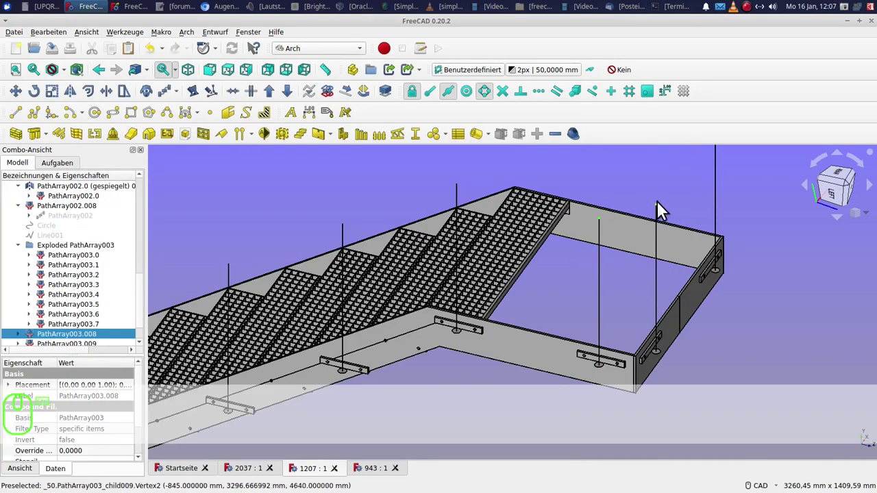
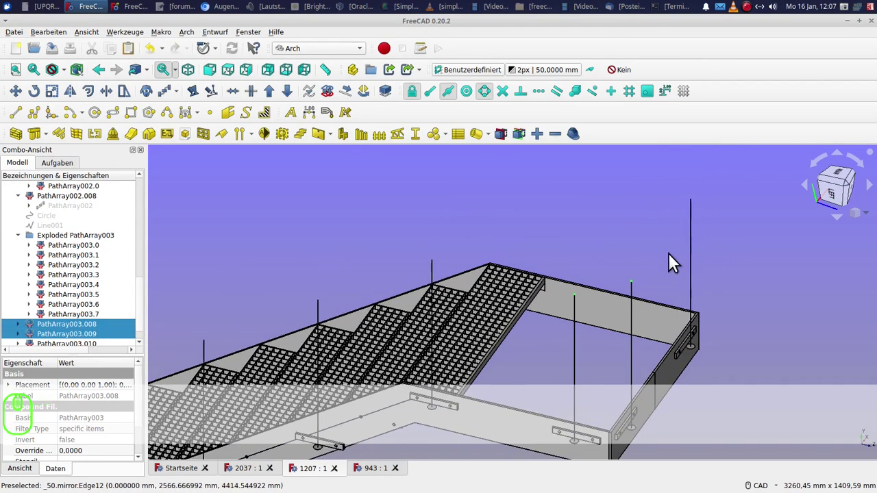
pyautogui.moveTo(701, 208); pyautogui.dragTo(734, 197)
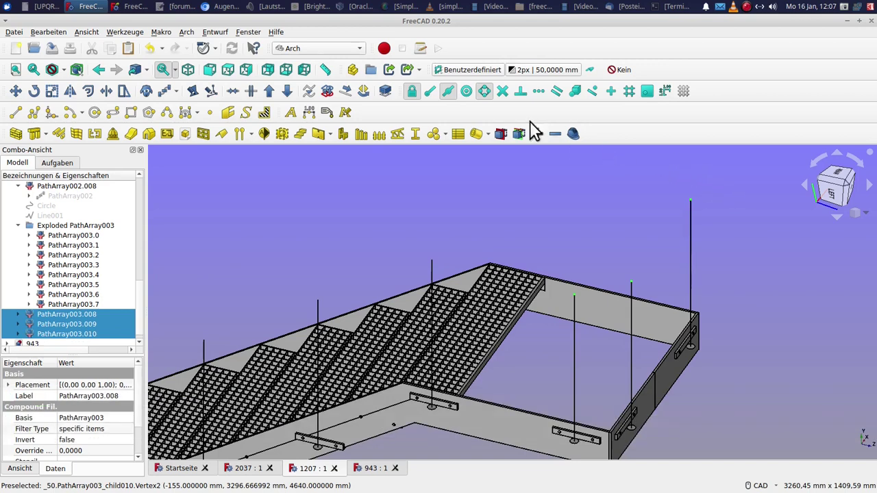
pyautogui.click(474, 84)
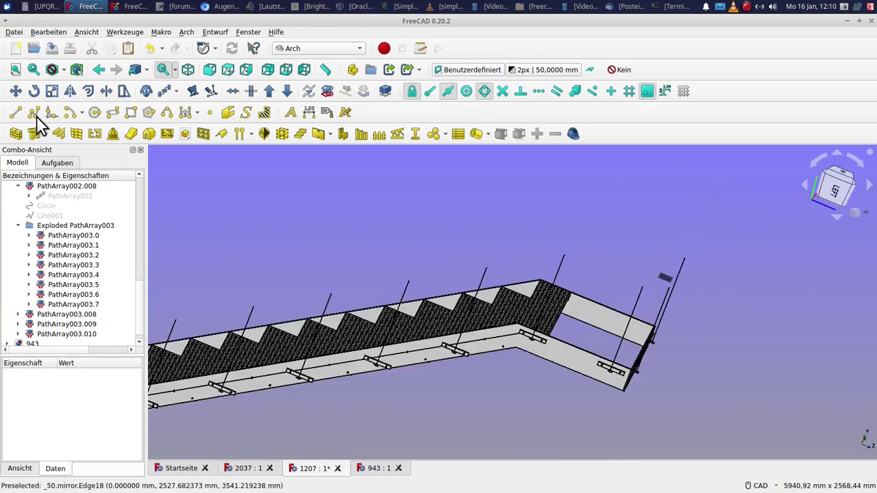
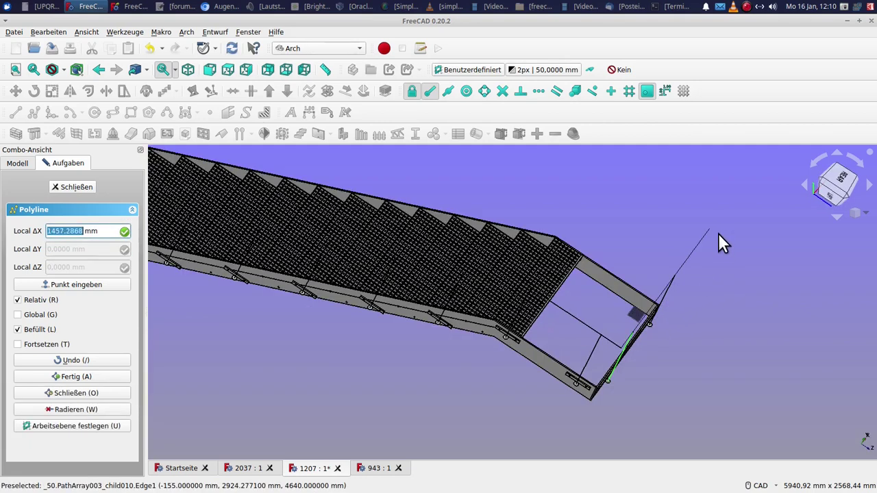
# Finish the handrail wire Wire002 and start a Draft Cut Plane from the stringer's top face
pyautogui.click(728, 243)
pyautogui.click(84, 201)
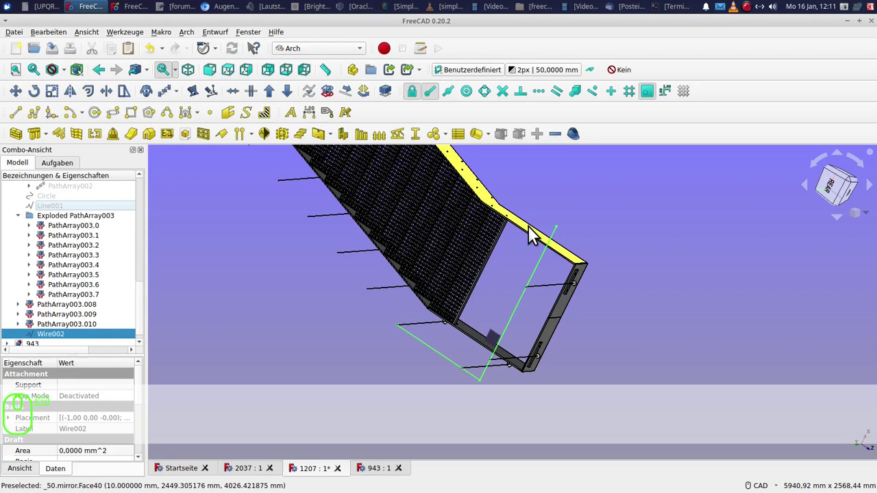
pyautogui.click(537, 238)
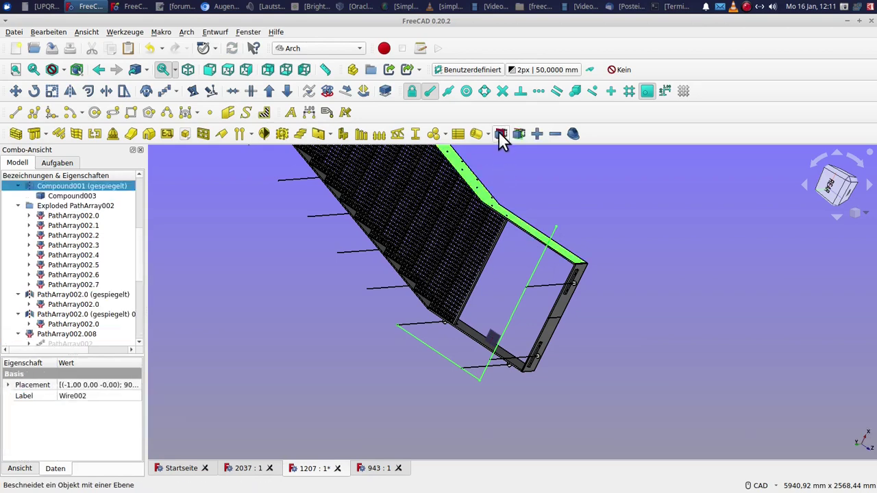
pyautogui.click(506, 144)
# Choose the side to remove and confirm, creating the CutPlane object
pyautogui.click(137, 248)
pyautogui.click(137, 260)
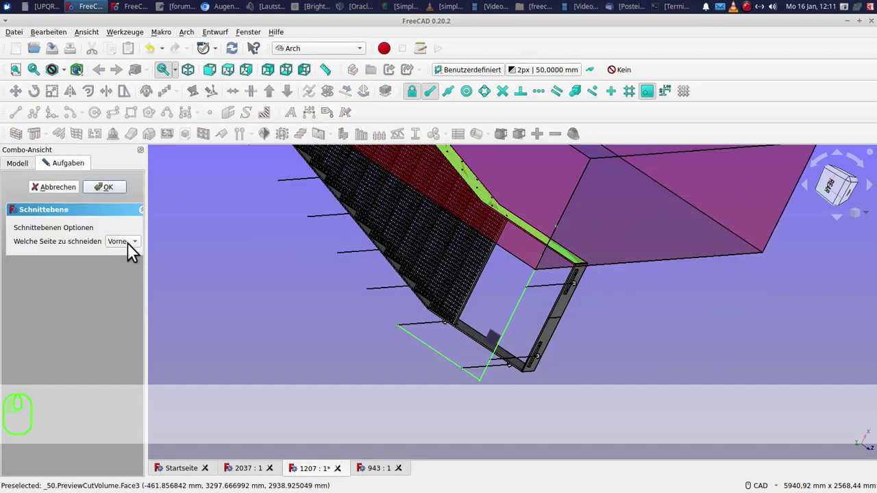
pyautogui.click(120, 201)
pyautogui.click(40, 124)
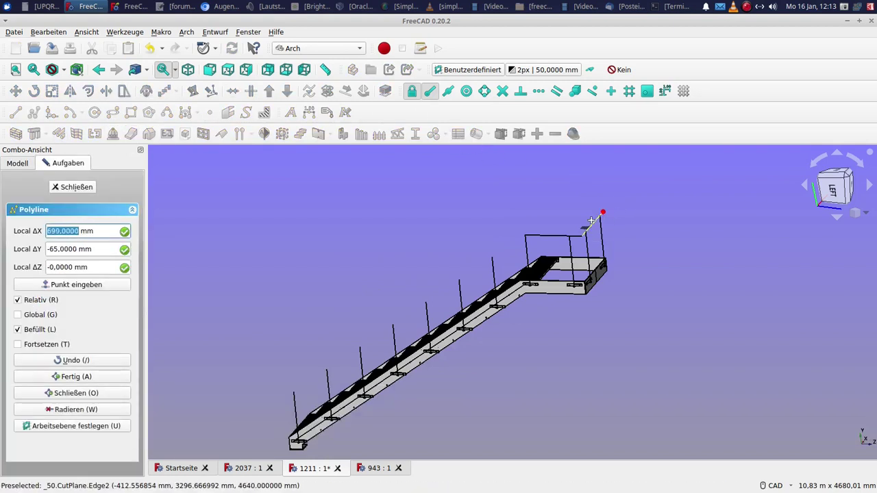
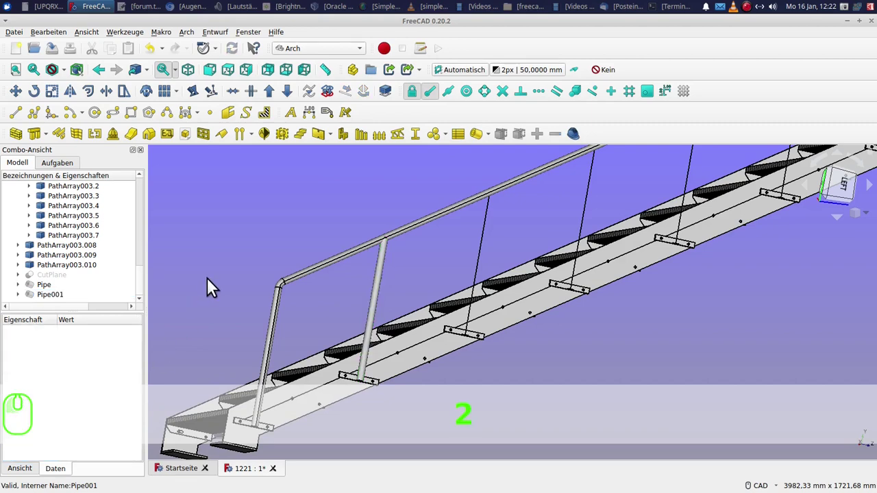
# Make a Facebinder from the rail and post tubes and switch to the Part workbench
pyautogui.click(382, 296)
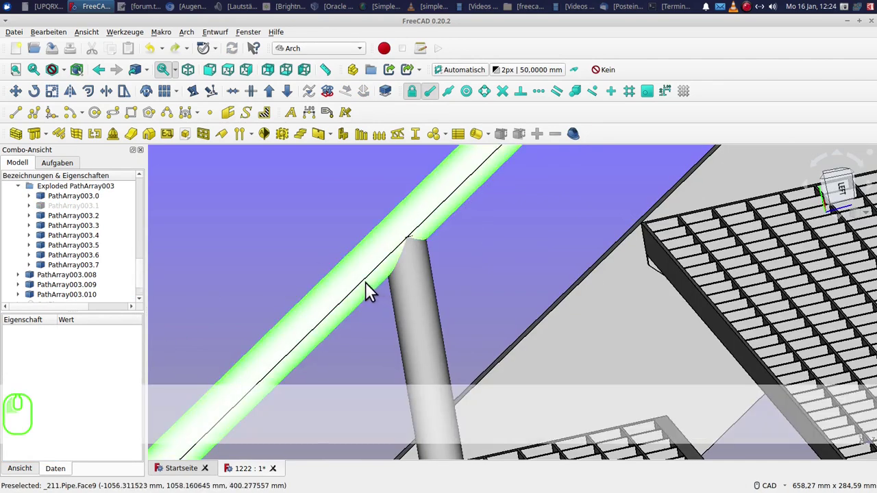
pyautogui.click(231, 117)
pyautogui.click(439, 338)
pyautogui.moveTo(438, 341); pyautogui.dragTo(76, 308)
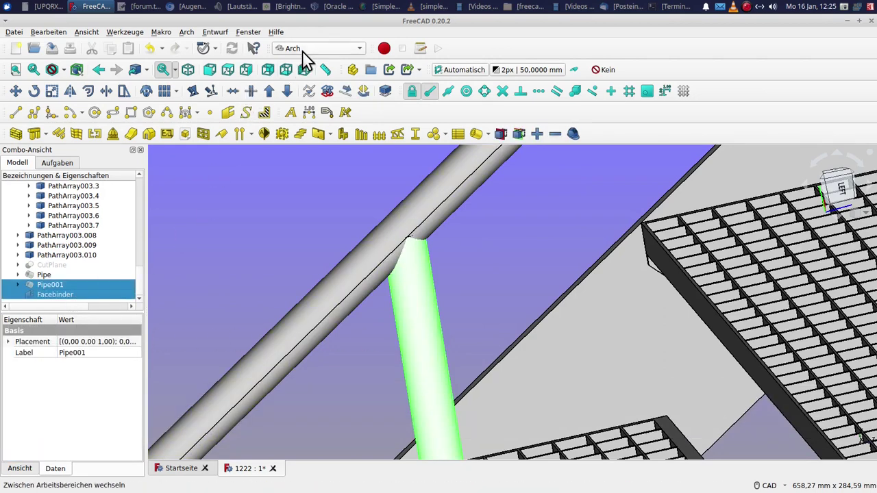
pyautogui.click(310, 61)
pyautogui.click(305, 193)
# Slice the post tube with the rail into an Exploded Slice and hide the rail to inspect the post end
pyautogui.click(188, 41)
pyautogui.moveTo(188, 41); pyautogui.dragTo(399, 256)
pyautogui.click(395, 257)
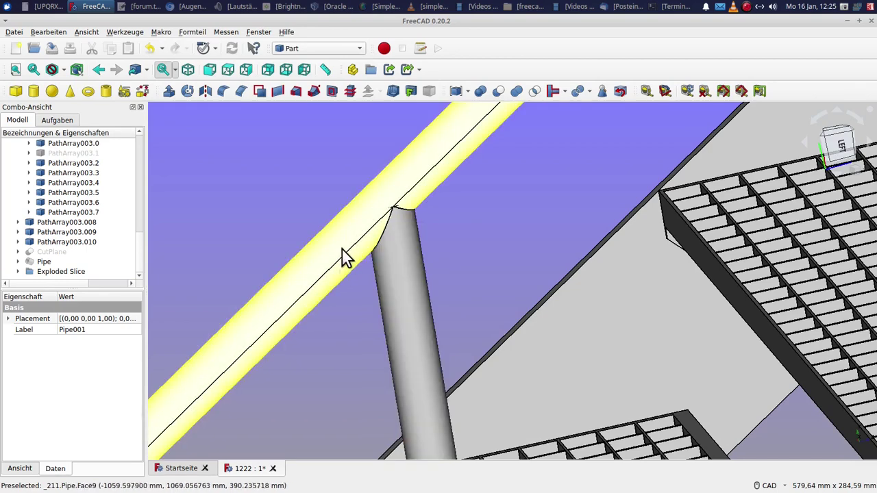
pyautogui.click(364, 236)
pyautogui.click(365, 236)
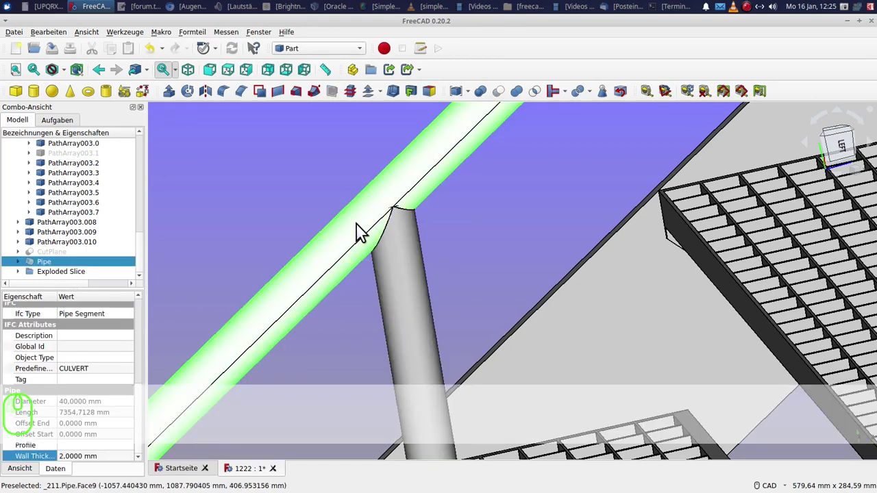